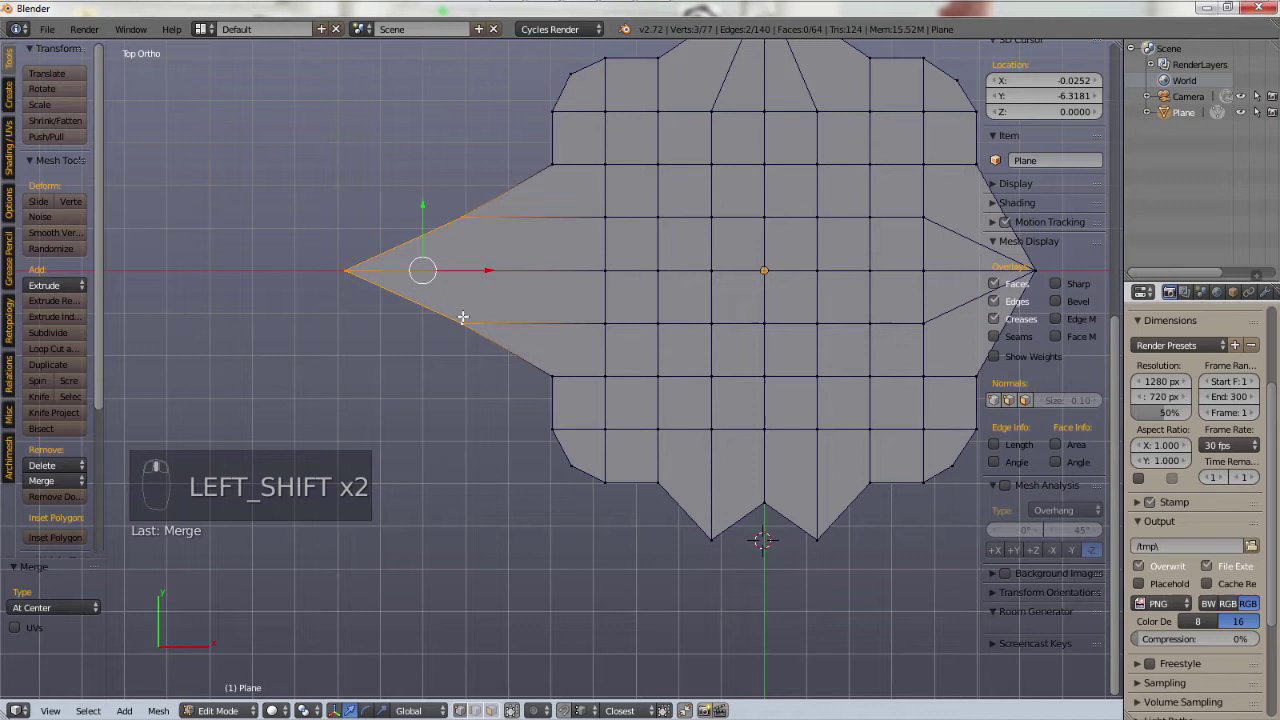
- Merge the selected vertices into one point and extrude a face upward into a column
key("shift+r")
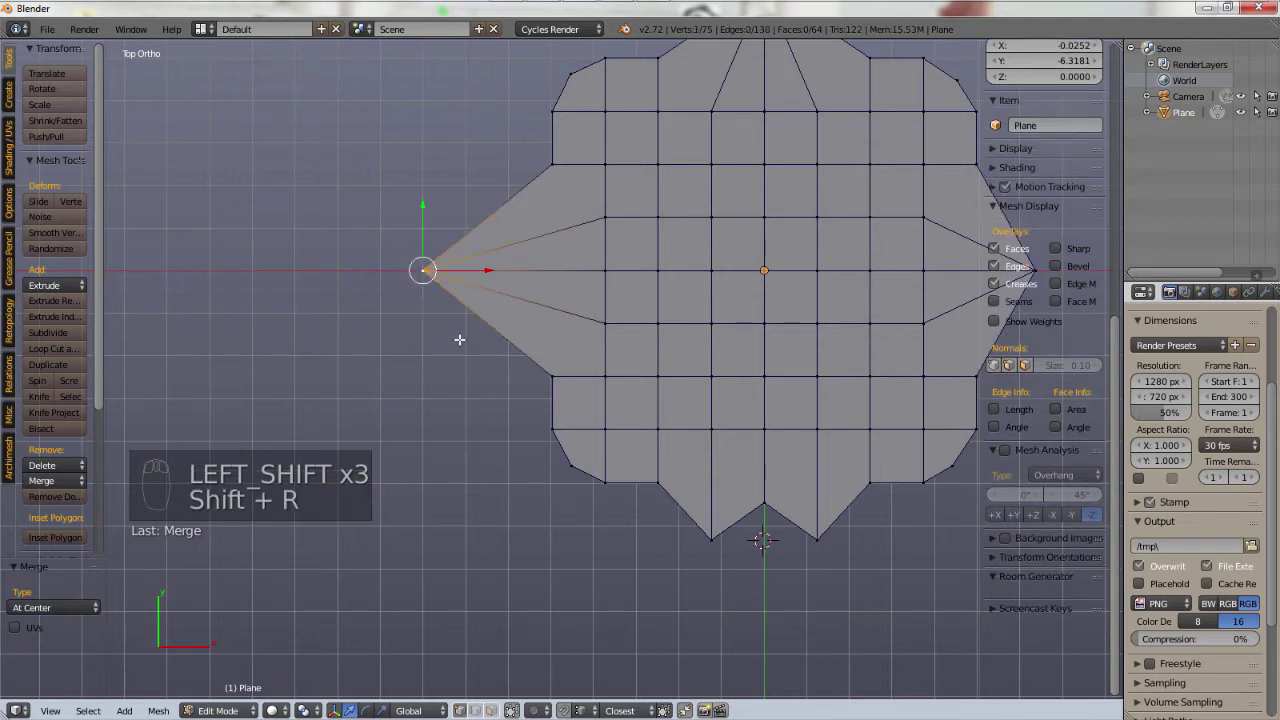
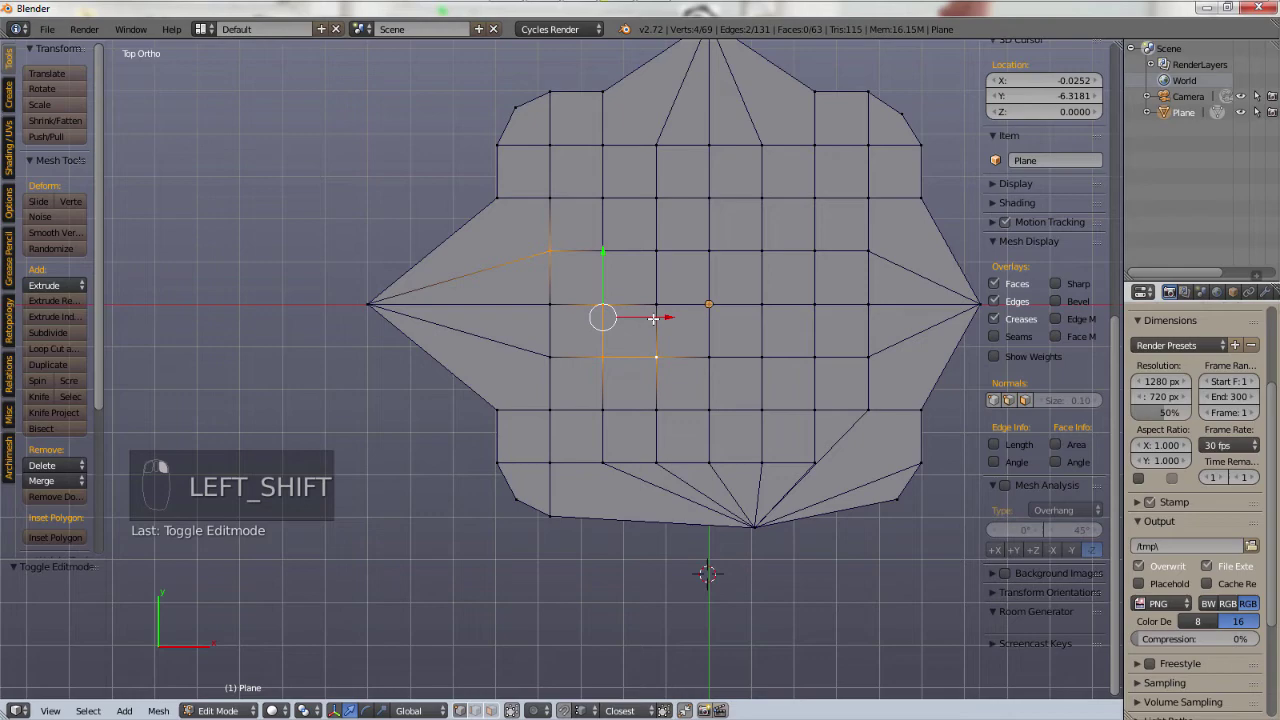
left_click_drag(606, 437, 616, 349)
left_click_drag(613, 334, 504, 393)
left_click_drag(489, 359, 549, 386)
key("e")
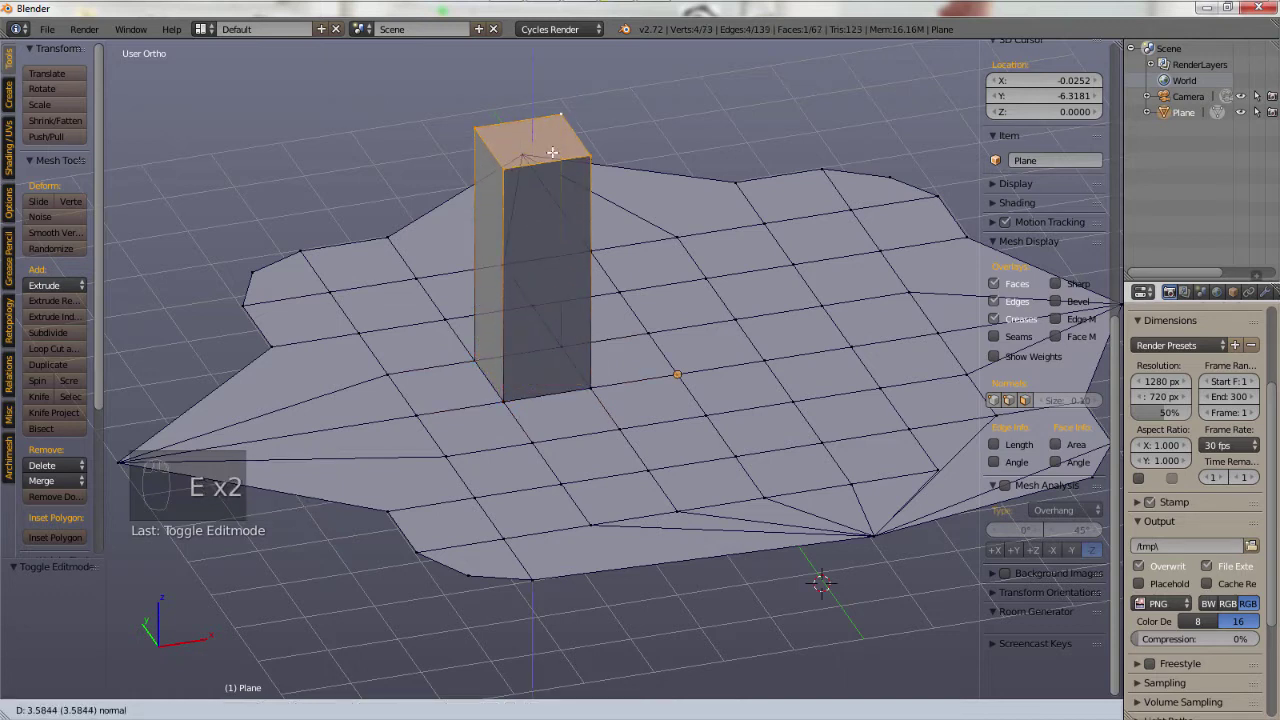
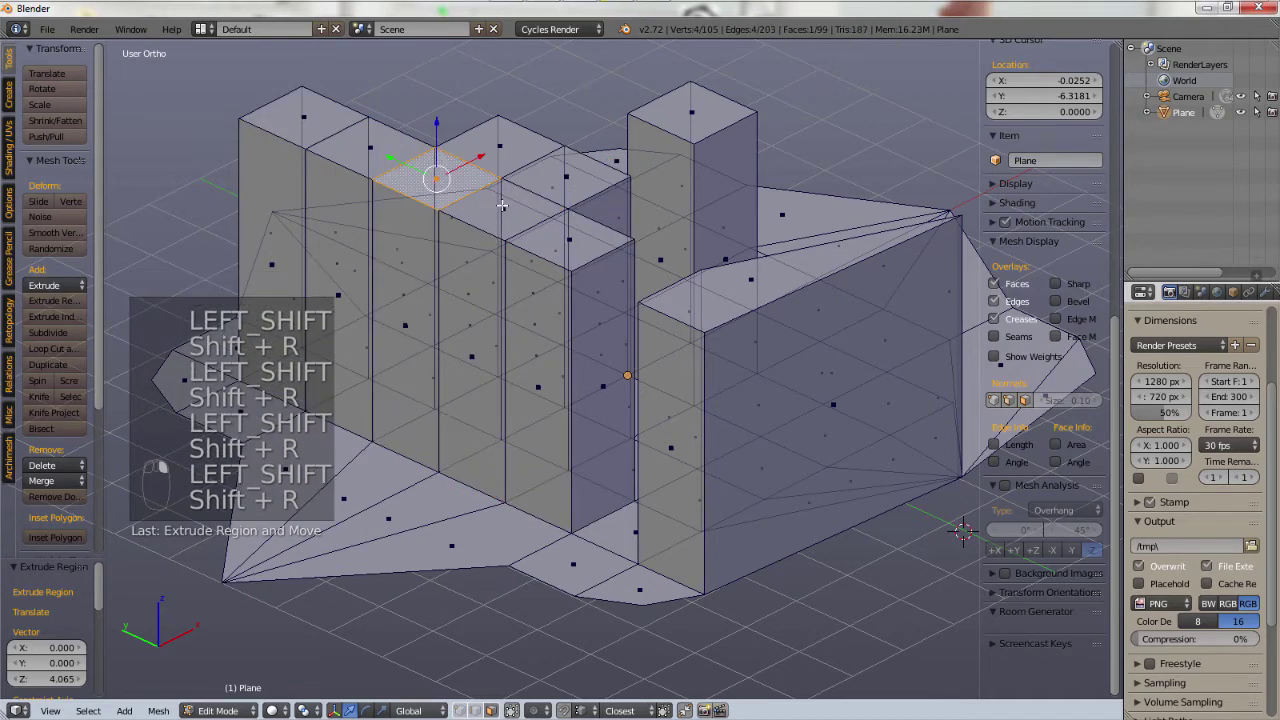
- Extrude further faces upward into tall walls and select the top of the tall wall
key("shift+r")
key("shift+r")
right_click(721, 347)
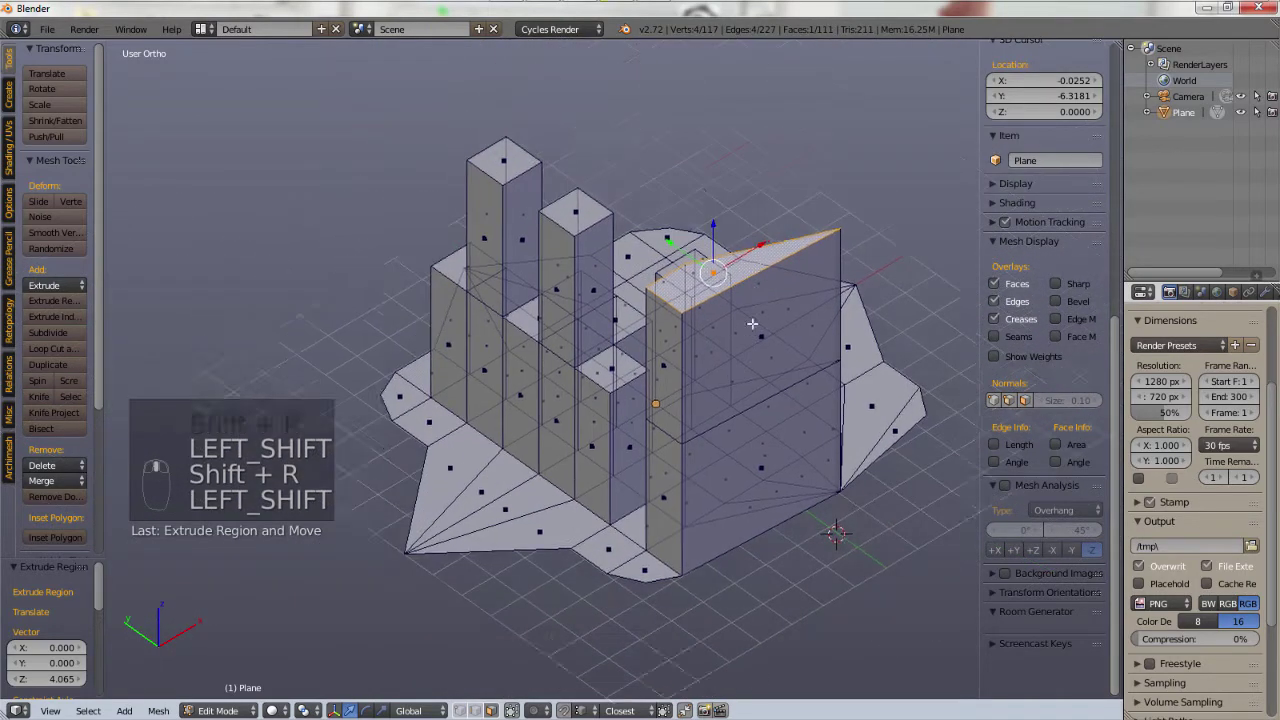
left_click_drag(792, 360, 761, 399)
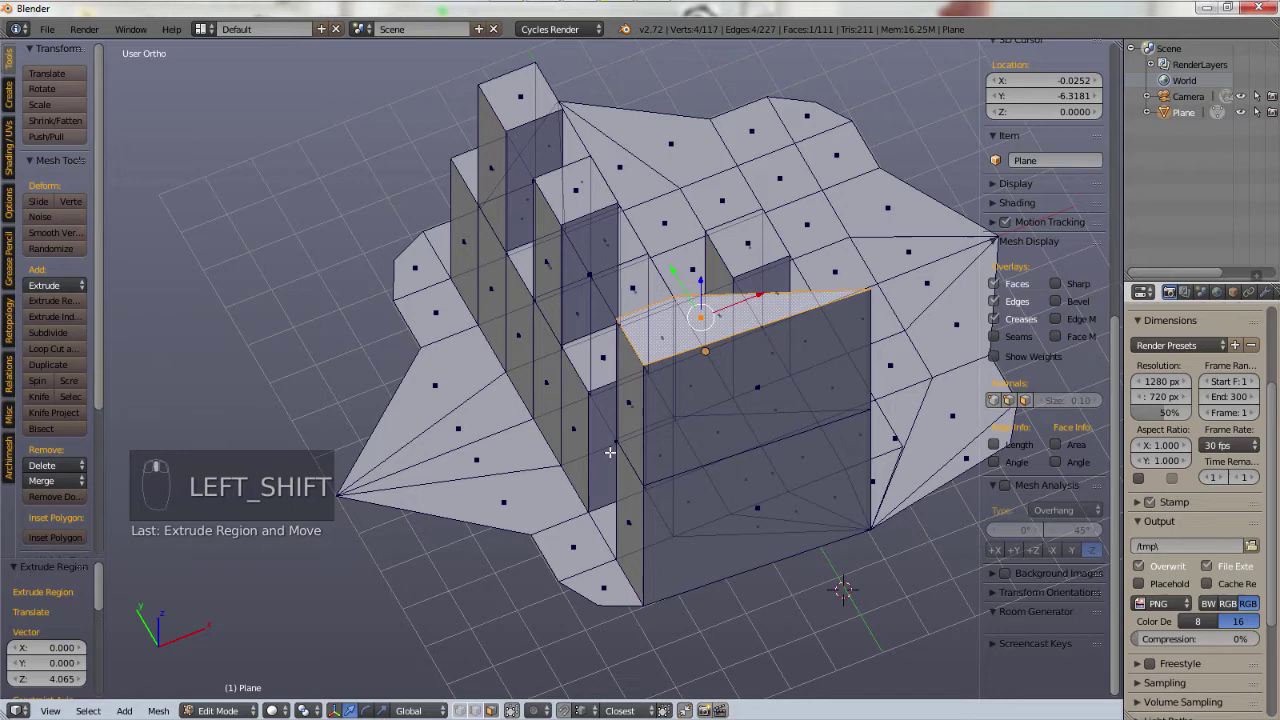
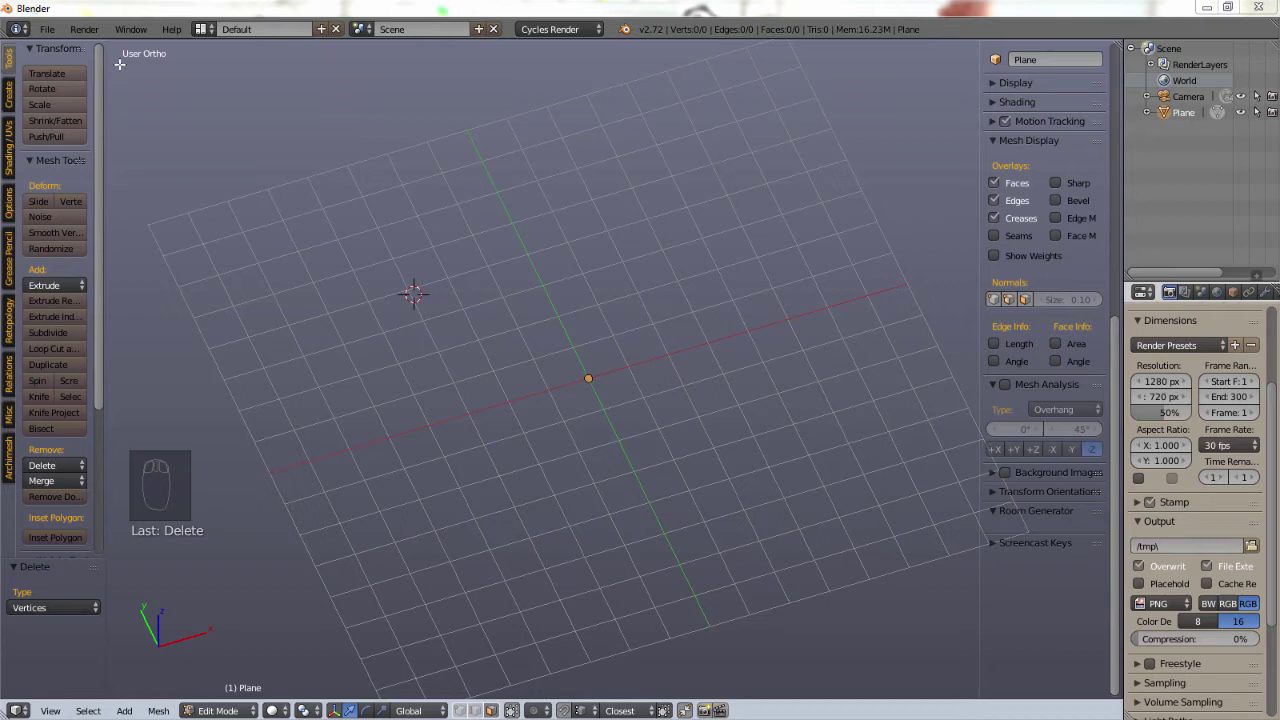
left_click(56, 34)
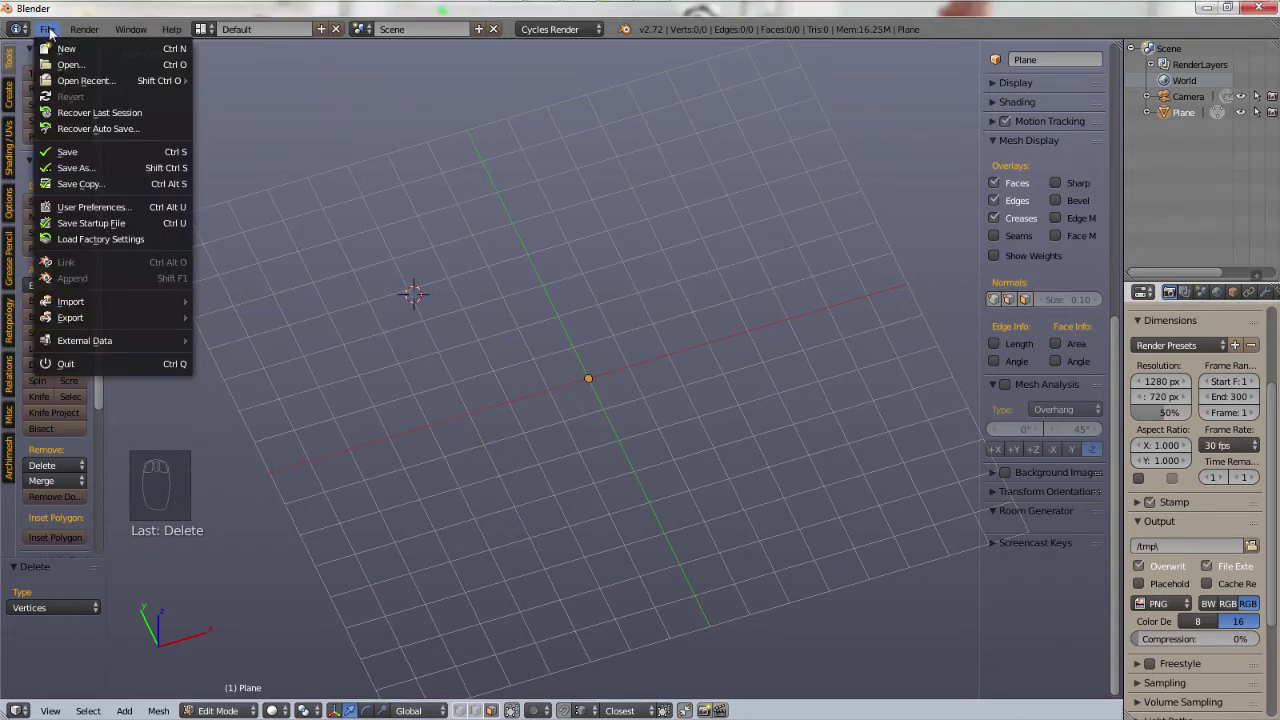
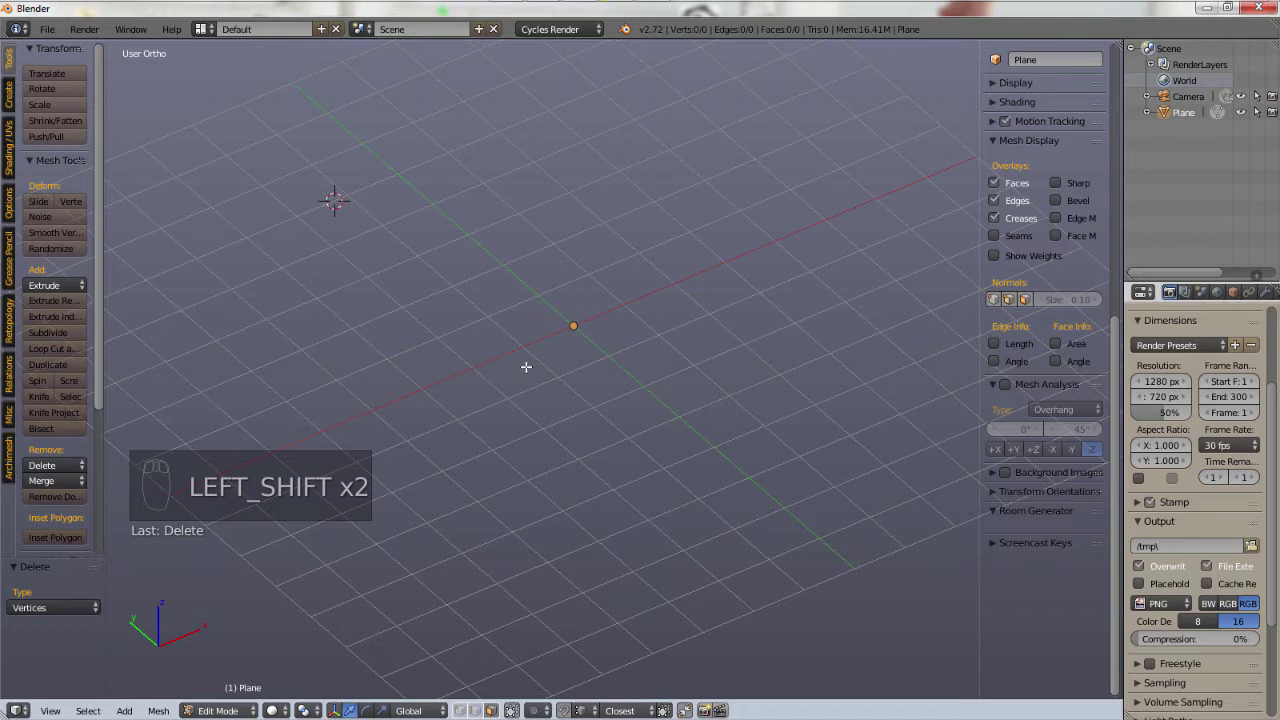
- Add a plane primitive to the mesh and bring the tool and properties shelves back into view
key("shift+a")
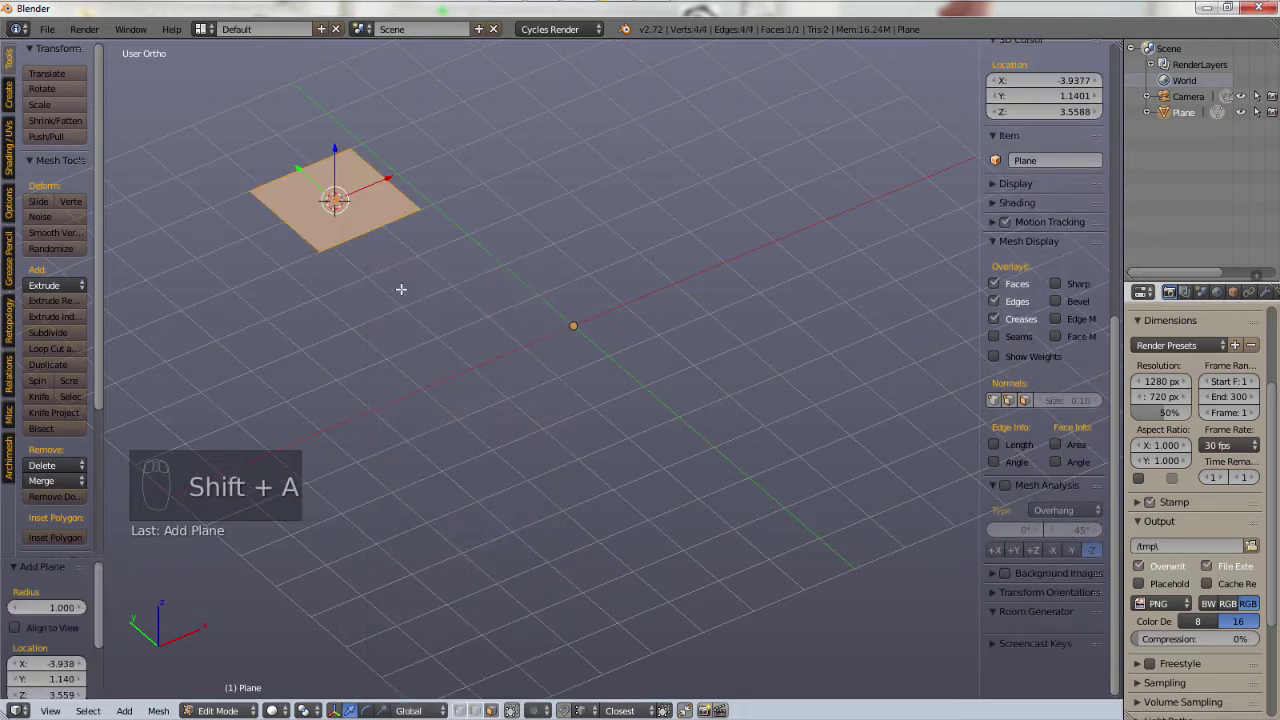
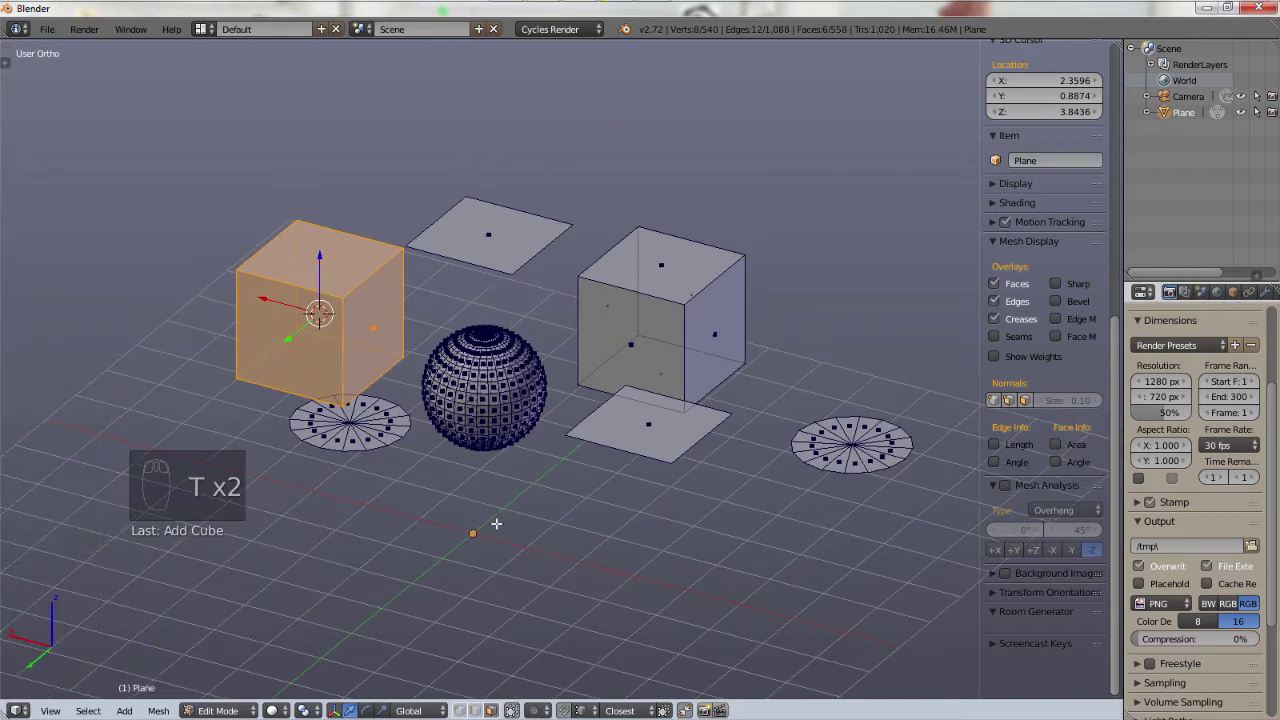
key("n")
key("t")
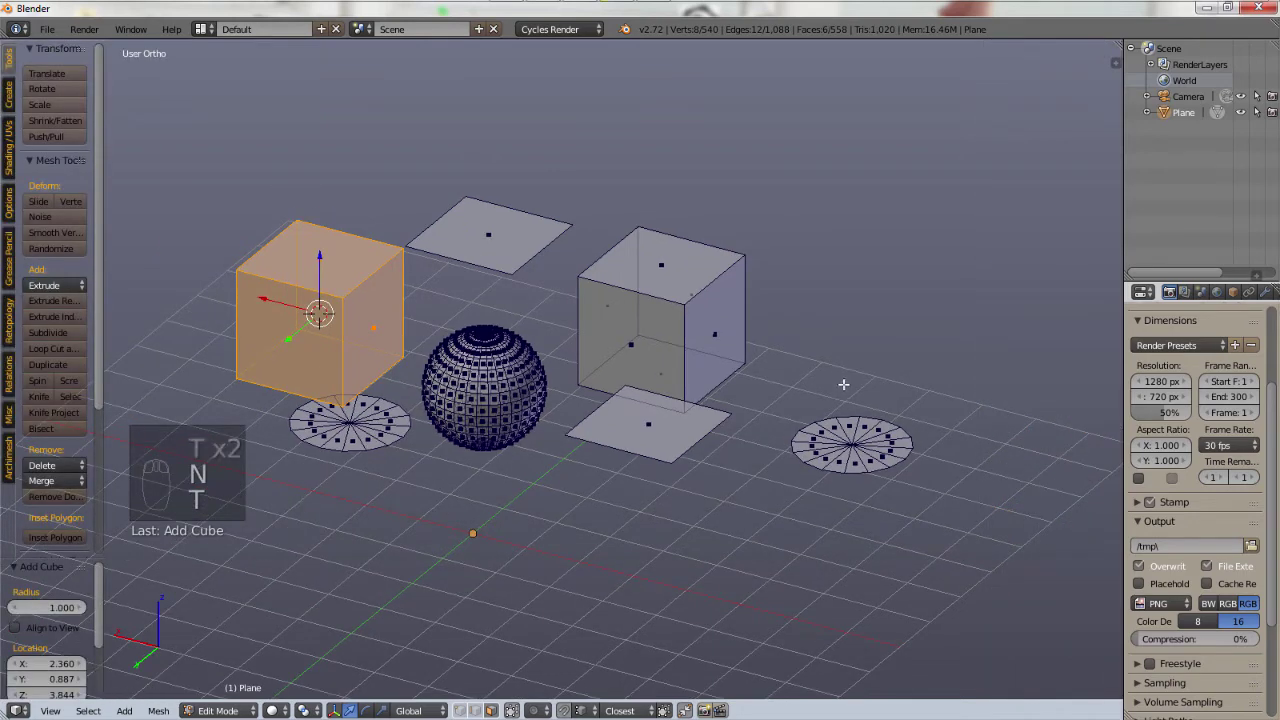
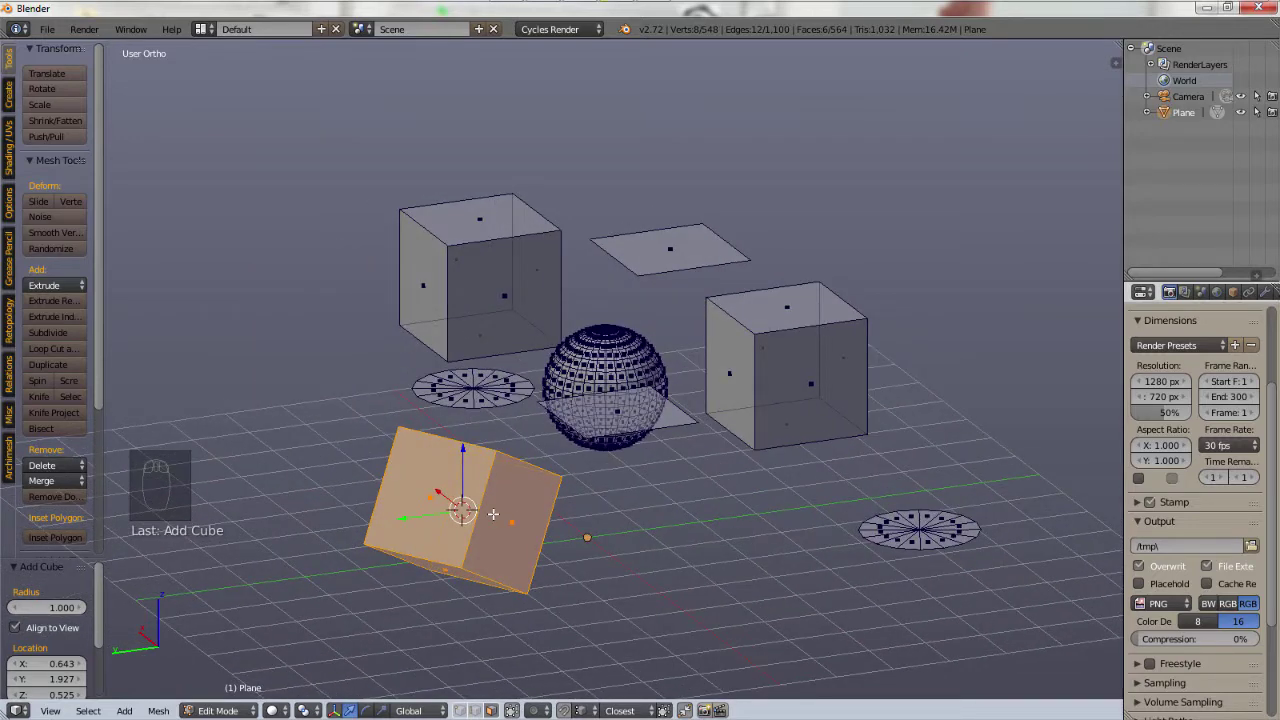
- Switch the viewport to the right side view
key("KP_3")
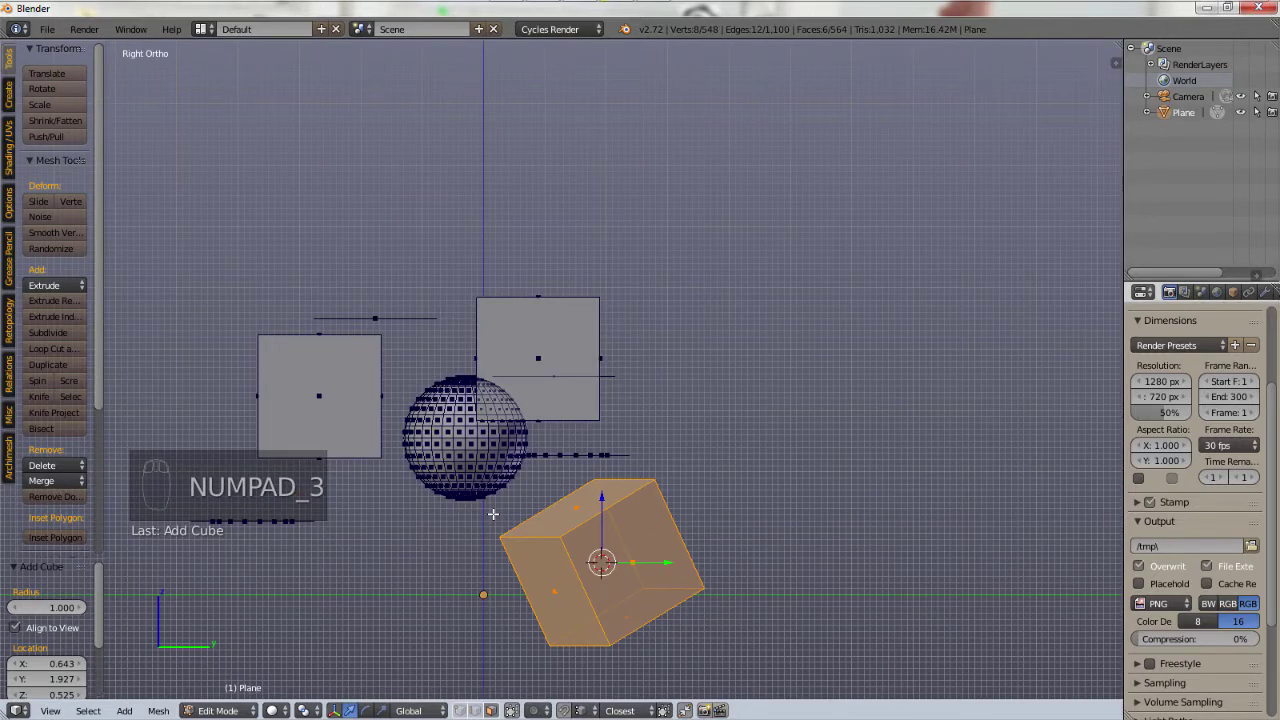
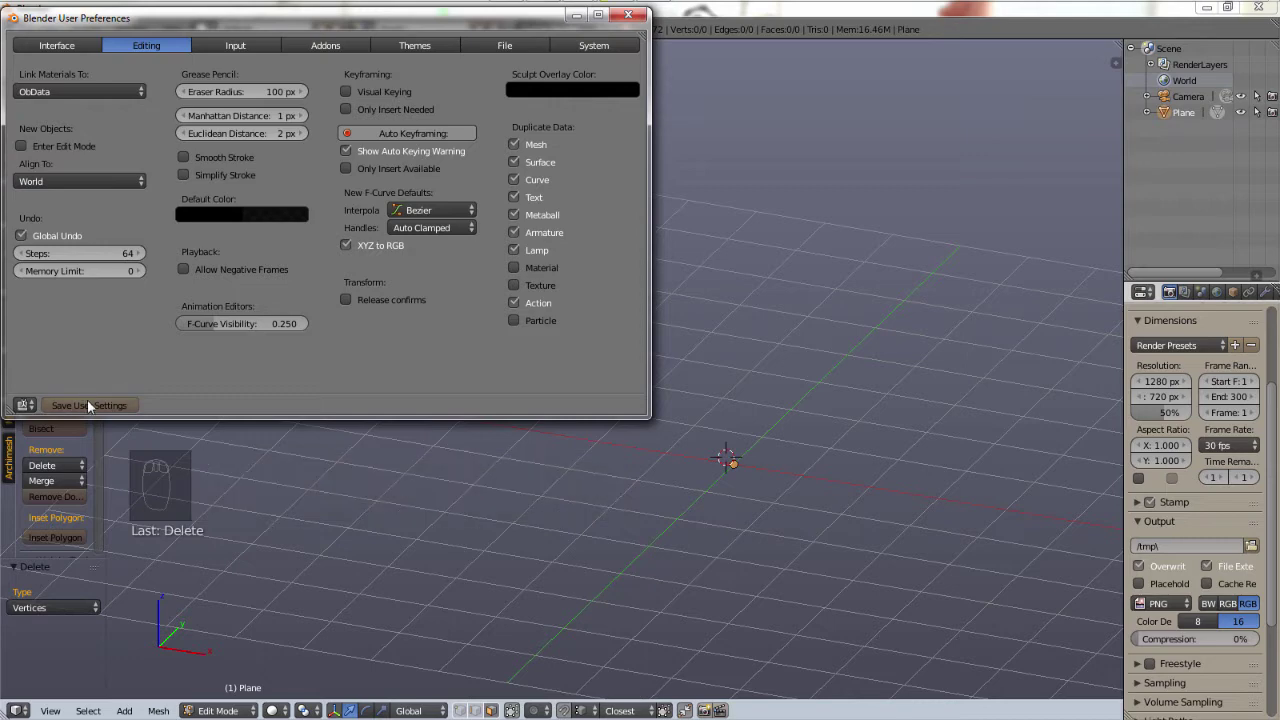
- Close the preferences, add a test plane at the origin, then delete the upright plane
key("shift+s")
key("shift+a")
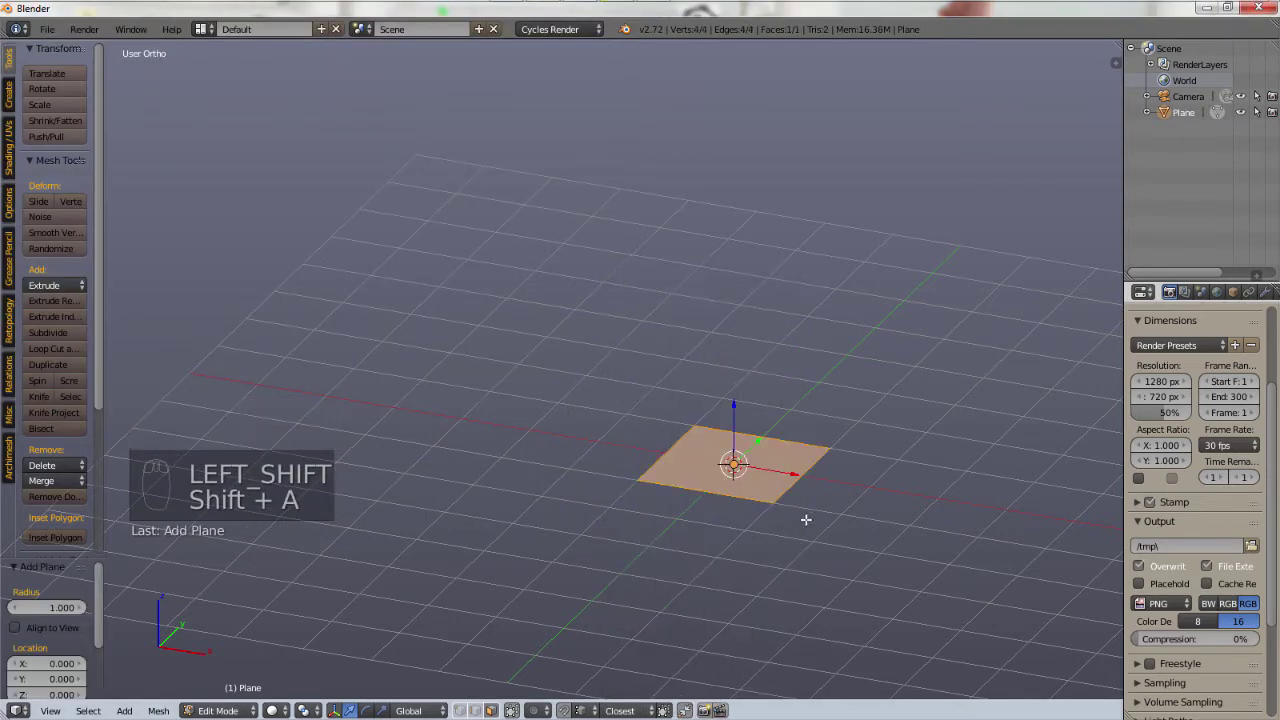
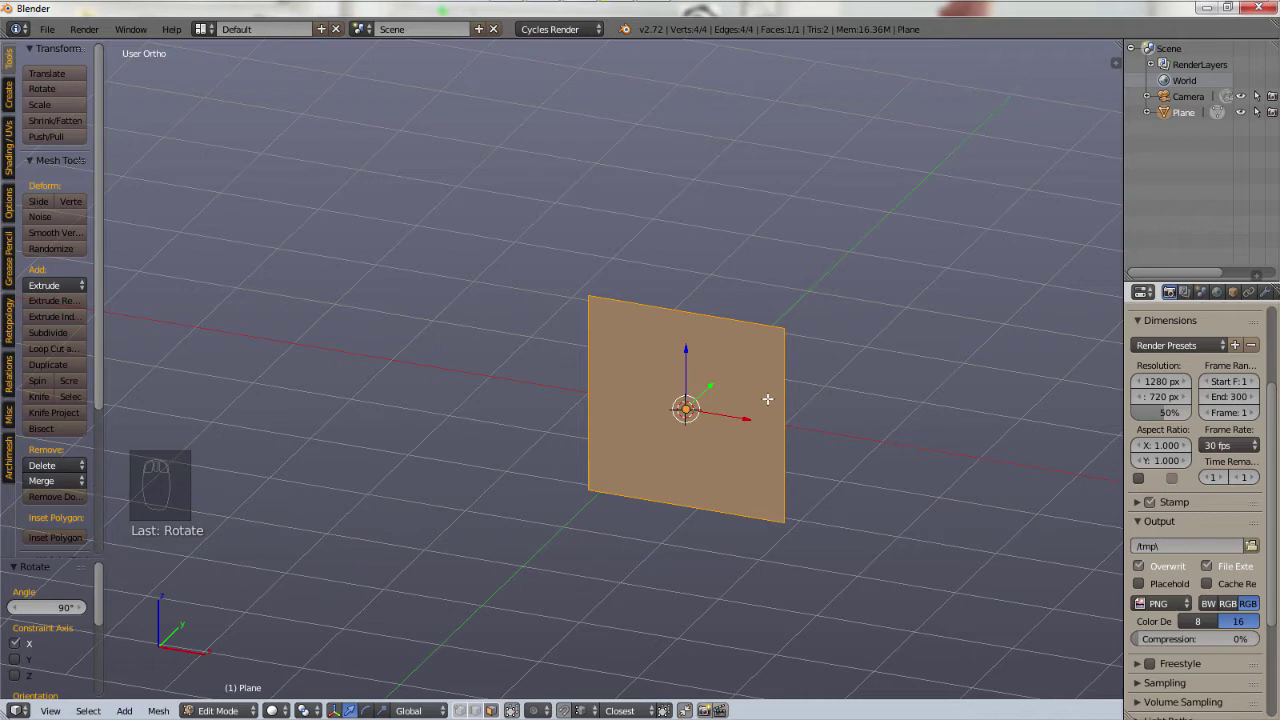
left_click_drag(801, 433, 818, 454)
key("x")
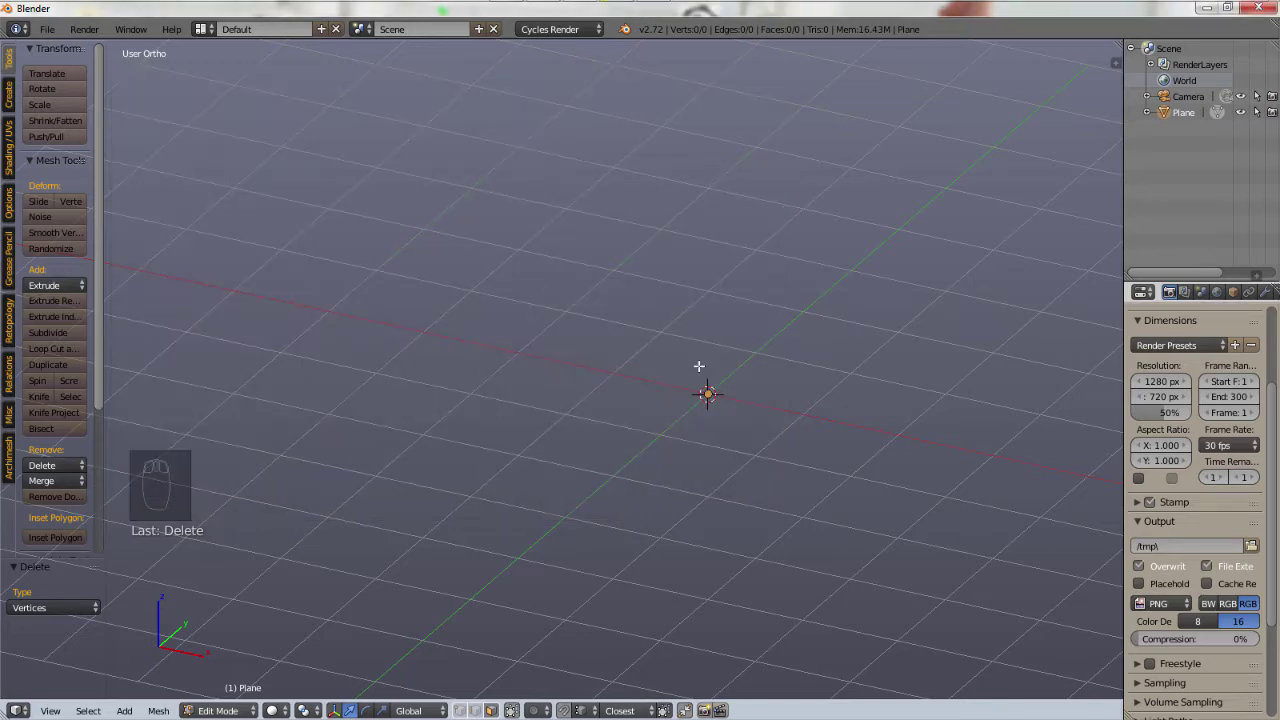
- From the front view add a view-aligned upright plane, then bring up the mesh list for a second one
key("KP_1")
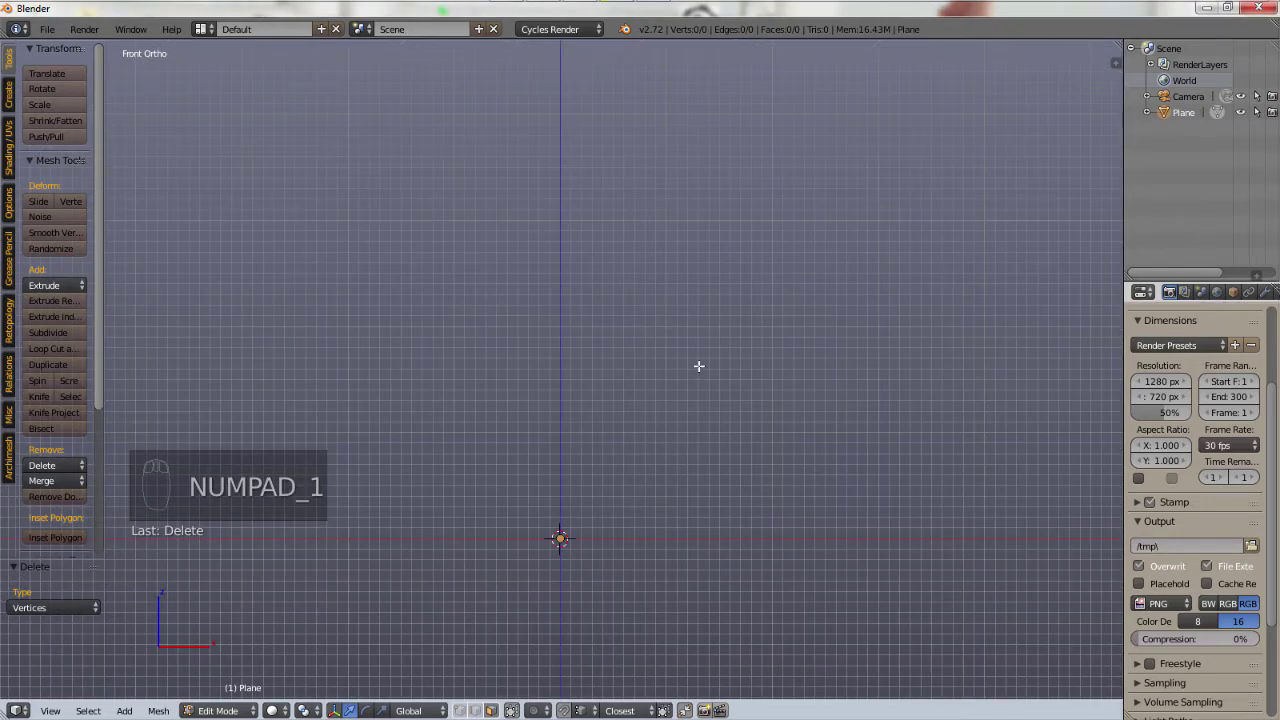
key("shift+a")
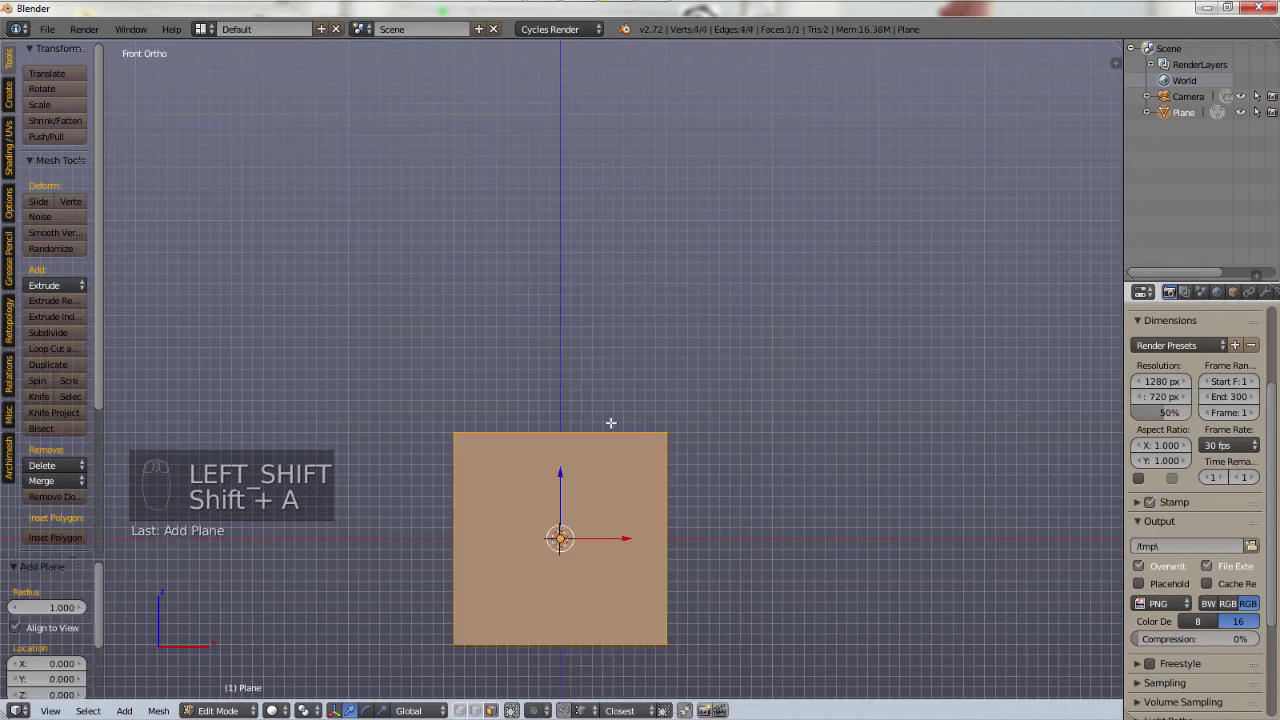
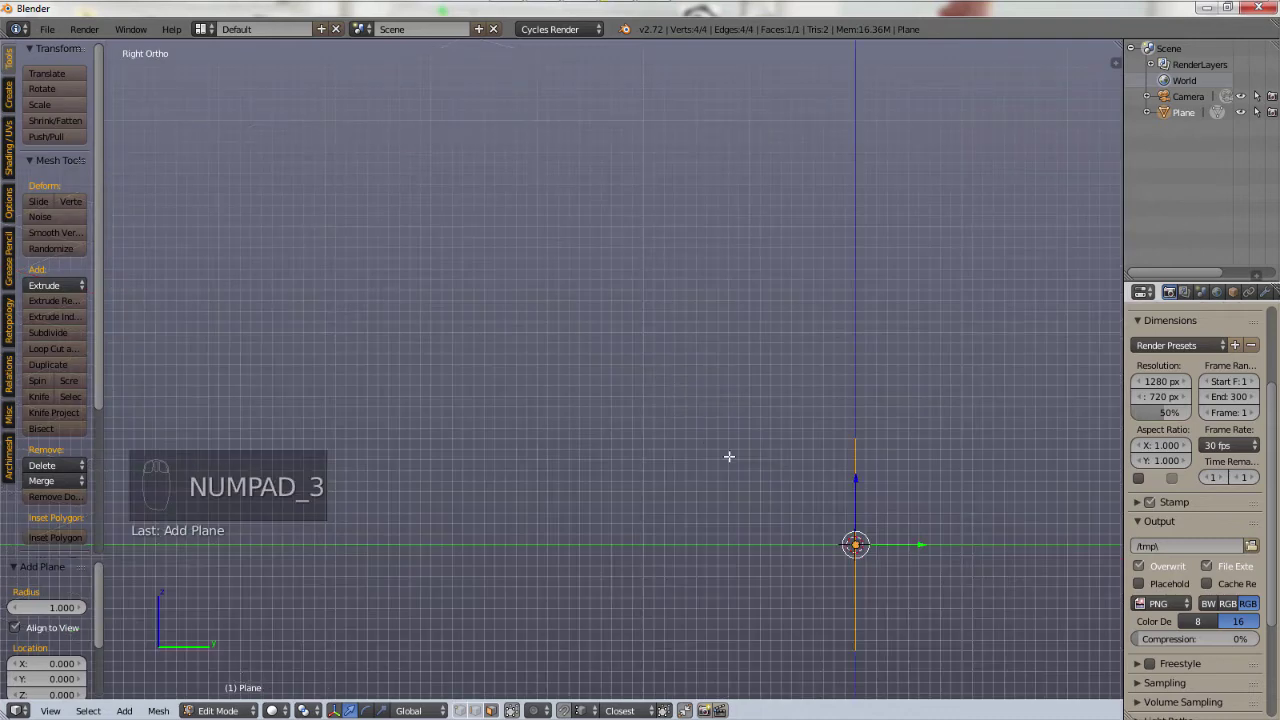
key("shift+a")
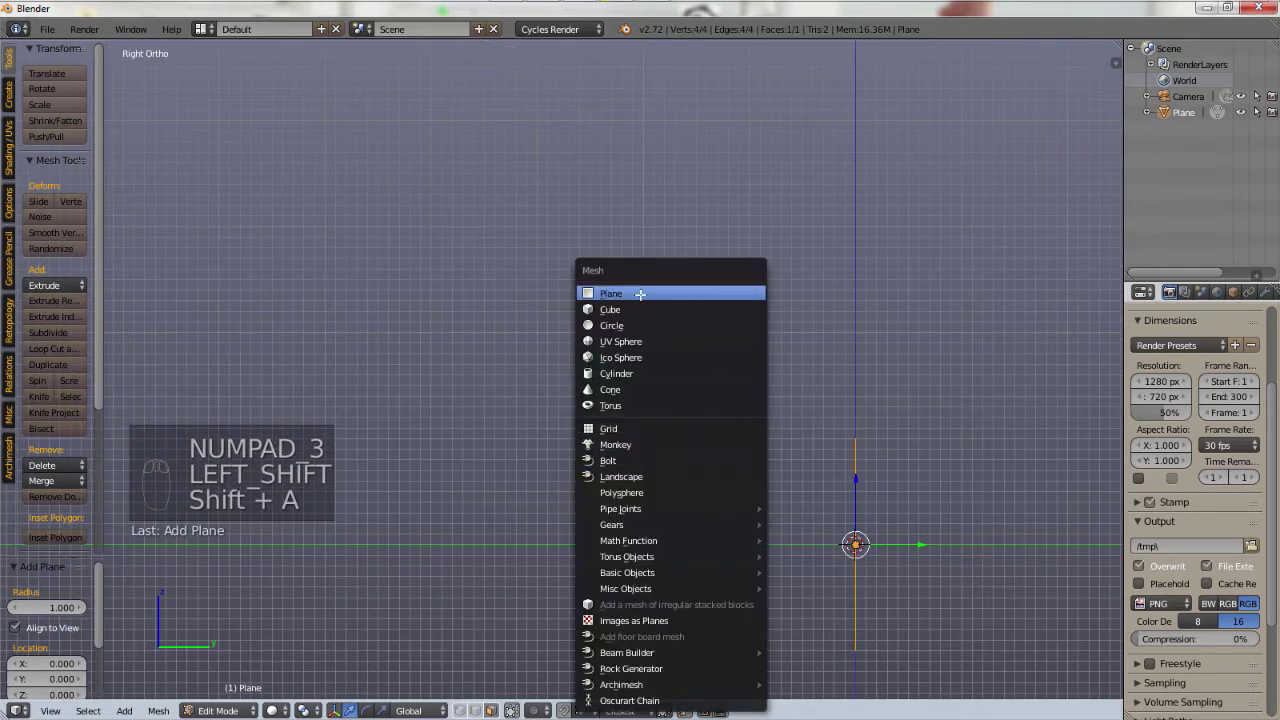
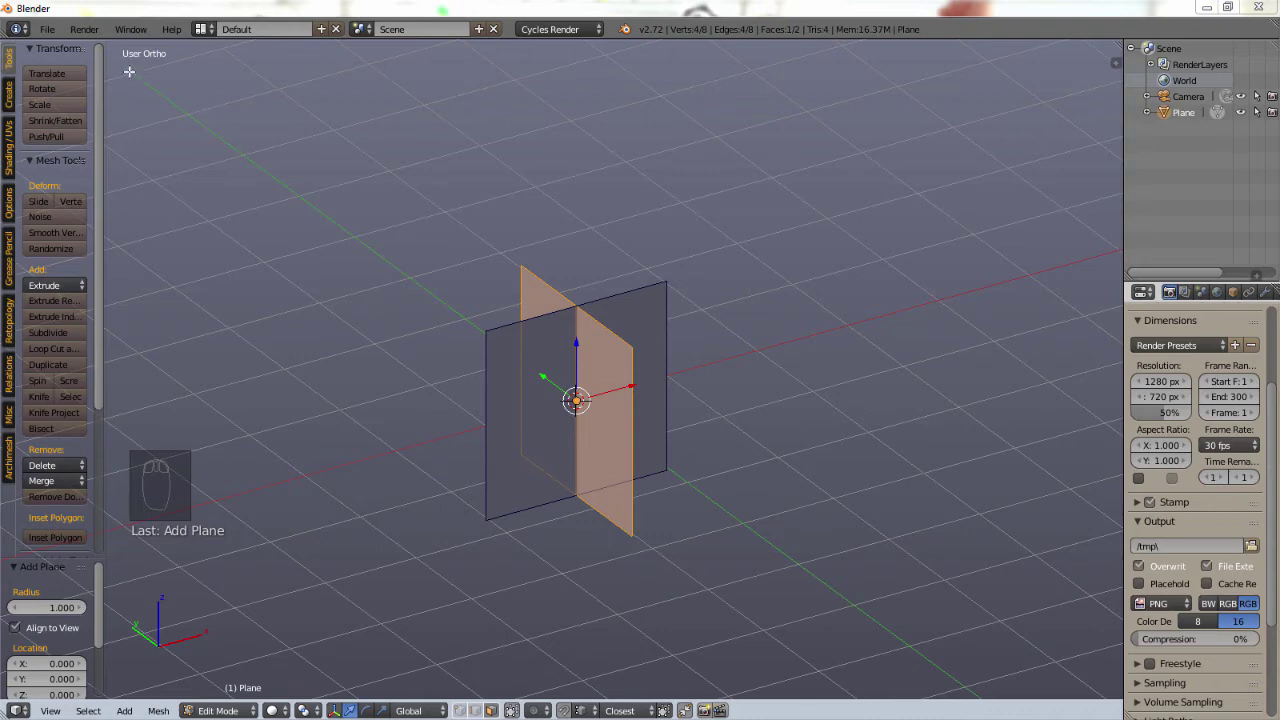
- Toggle Zoom To Mouse Position in the Interface preferences and close the preferences window
left_click(60, 32)
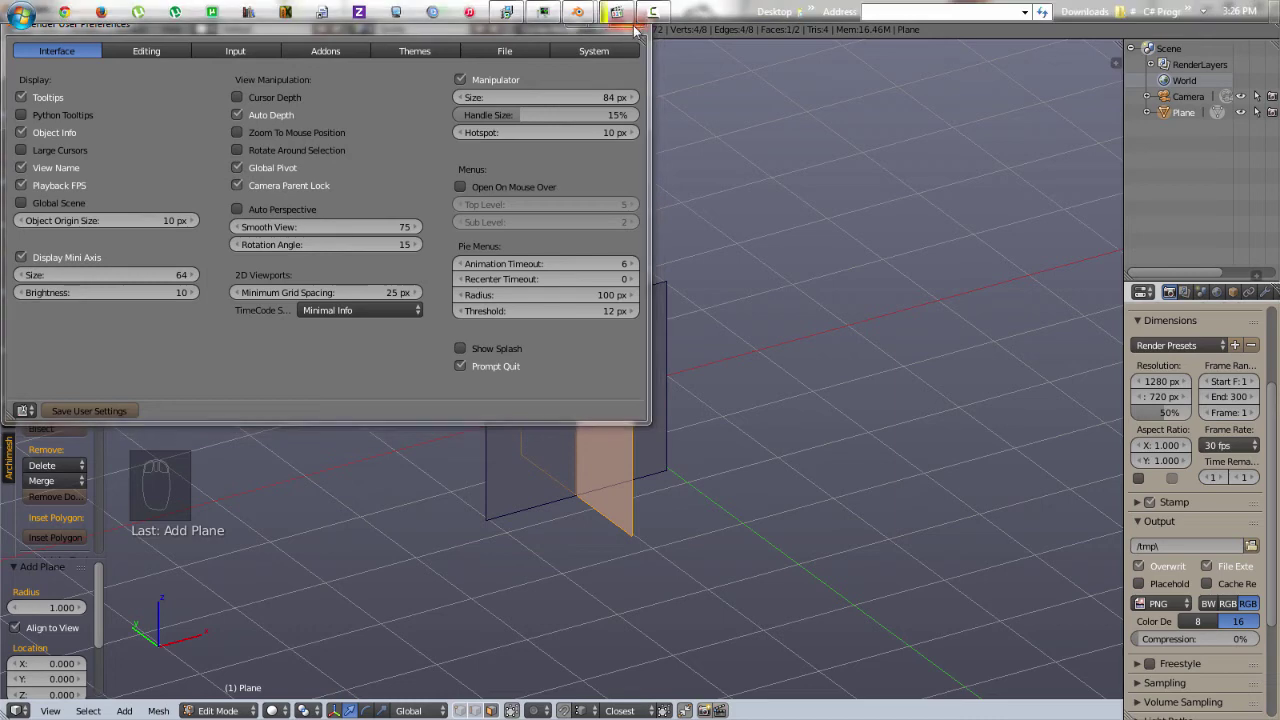
left_click(497, 406)
left_click_drag(490, 404, 281, 393)
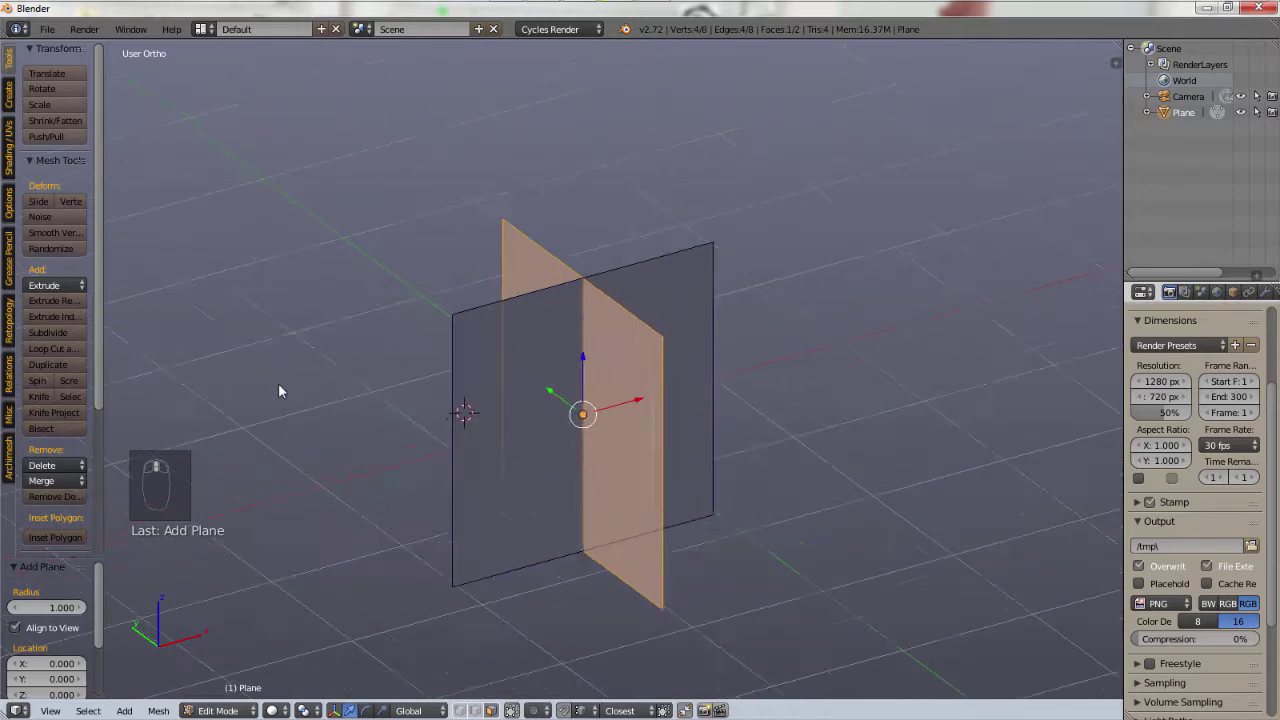
- Orbit and zoom around the crossing planes, leave edit mode, and switch to the front view
middle_click(892, 429)
left_click_drag(824, 434, 768, 432)
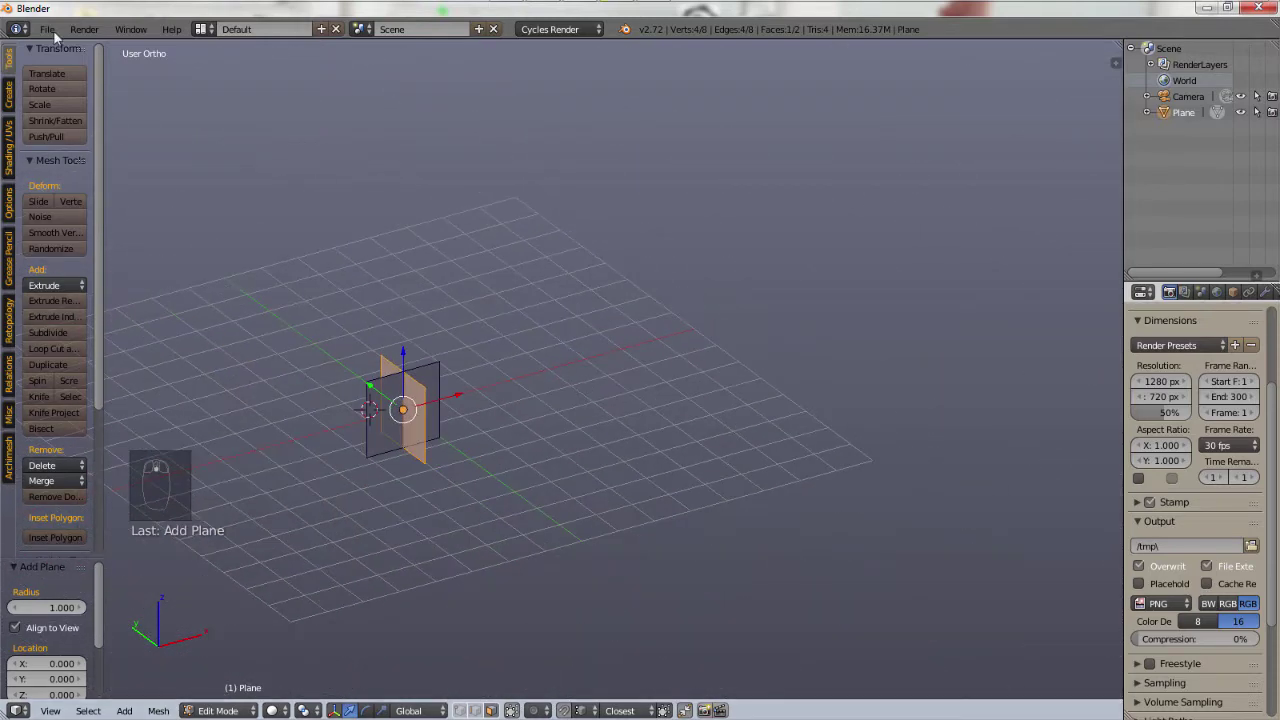
left_click_drag(56, 33, 178, 222)
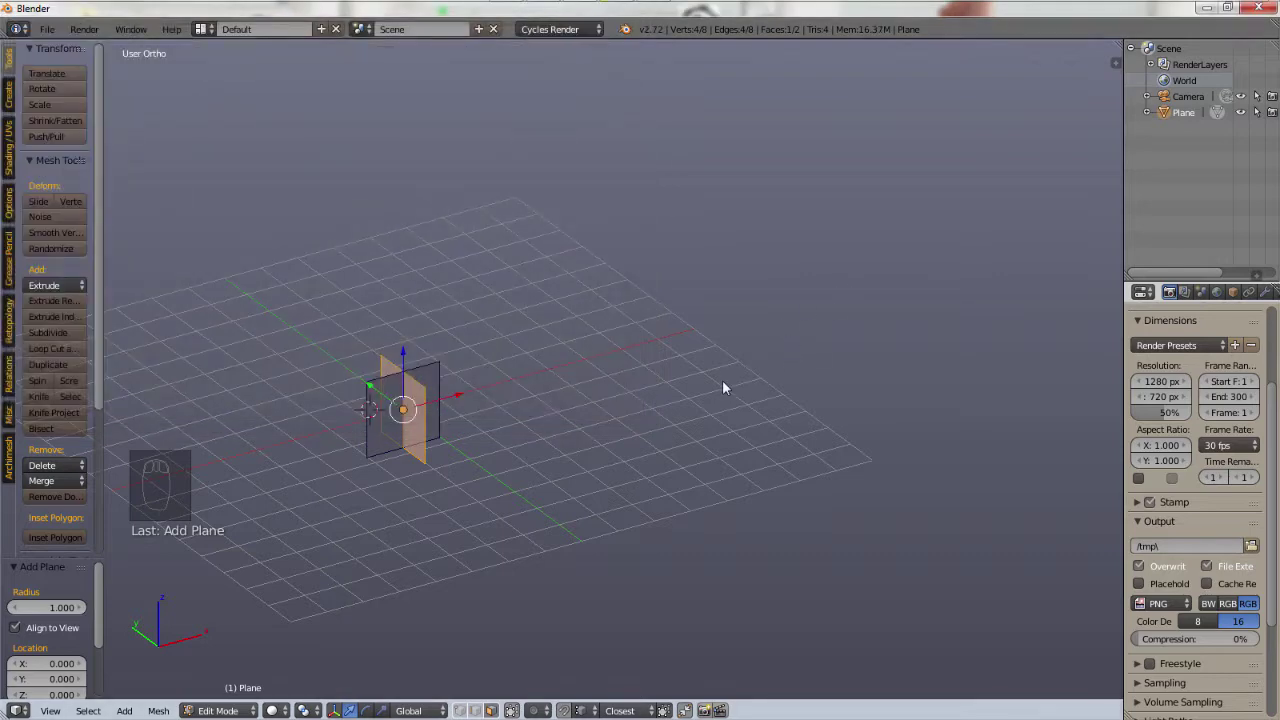
middle_click(699, 413)
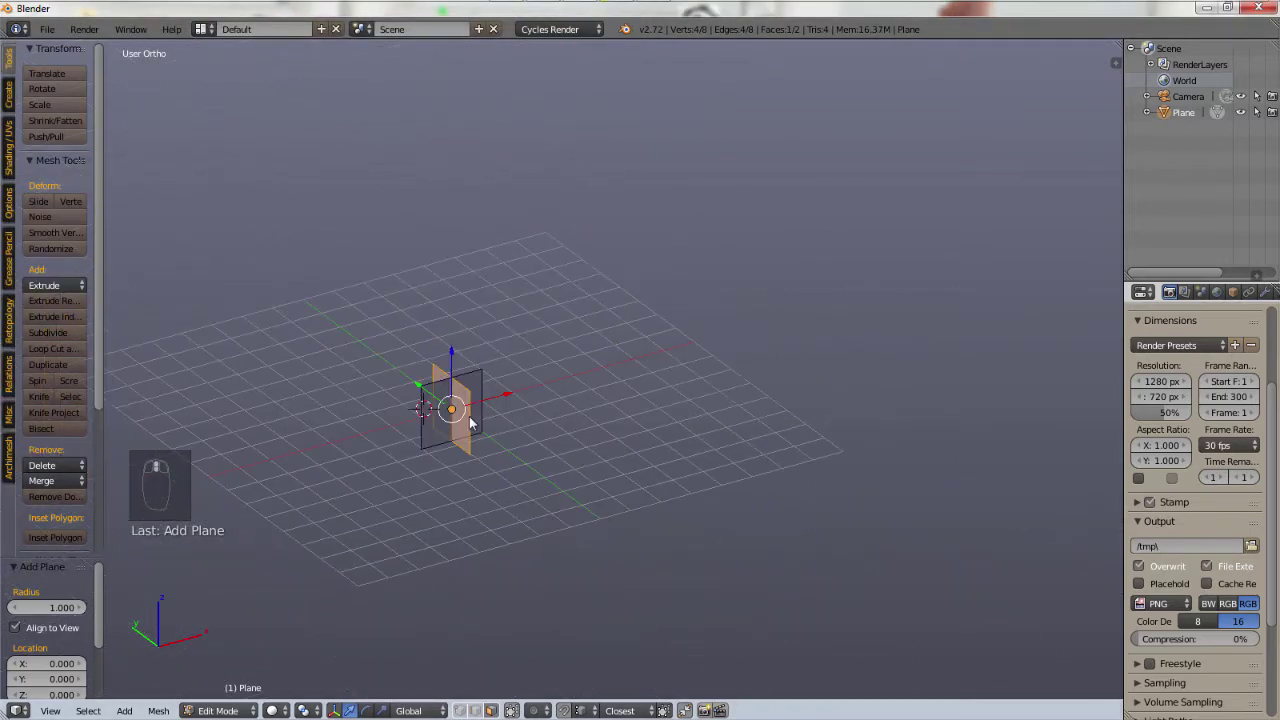
left_click_drag(461, 415, 453, 398)
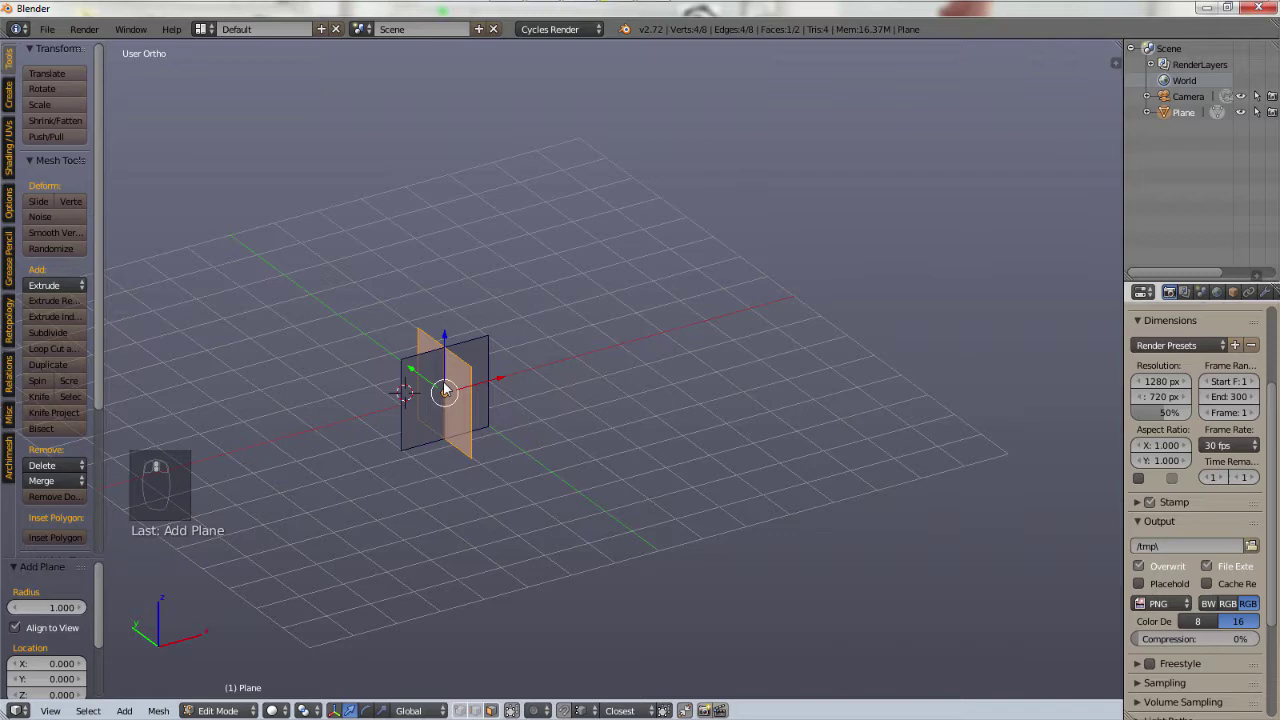
left_click_drag(444, 401, 329, 368)
left_click_drag(335, 368, 549, 403)
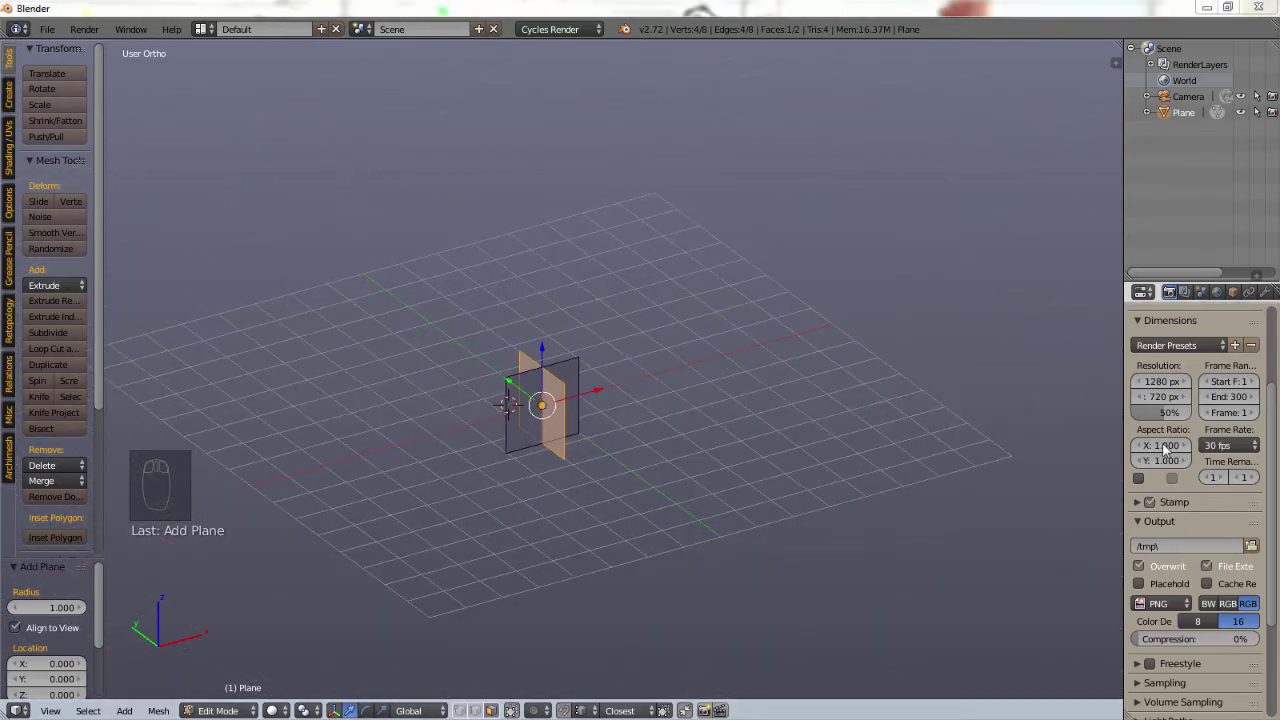
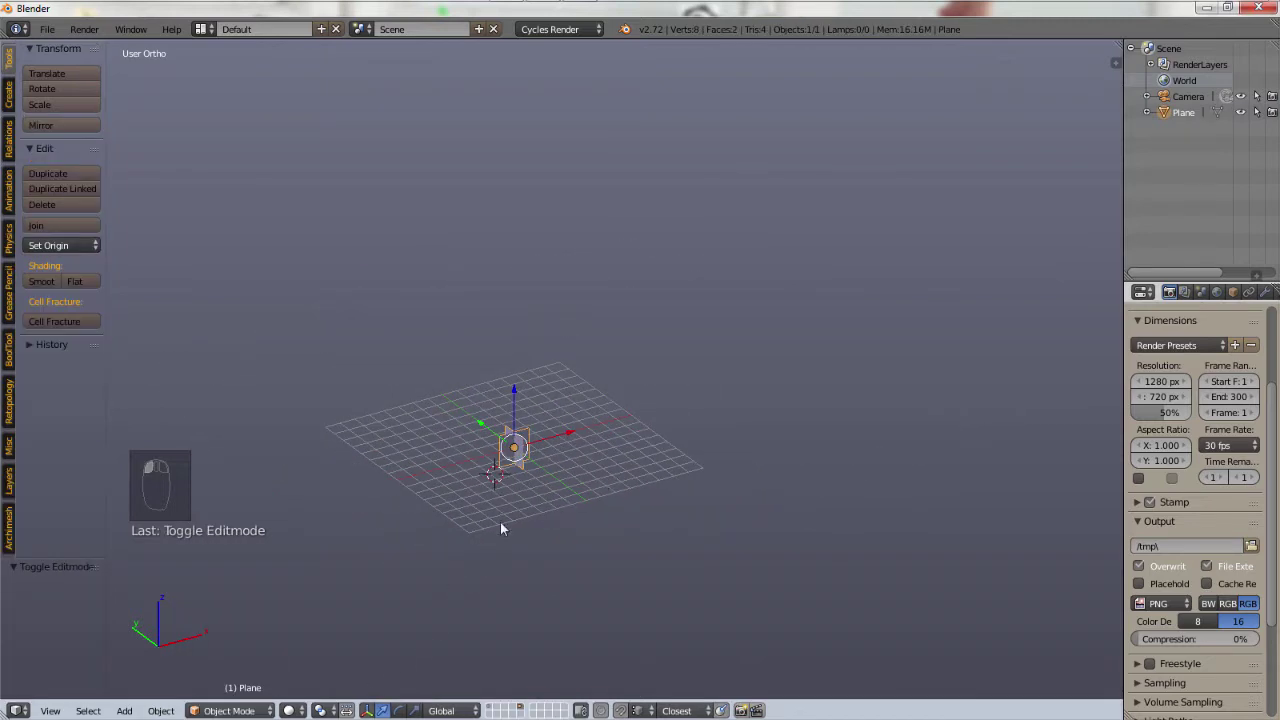
left_click_drag(557, 517, 584, 512)
key("KP_1")
- Add a cube to the scene and duplicate it, placing the copy beside it
left_click_drag(575, 423, 636, 416)
key("shift+a")
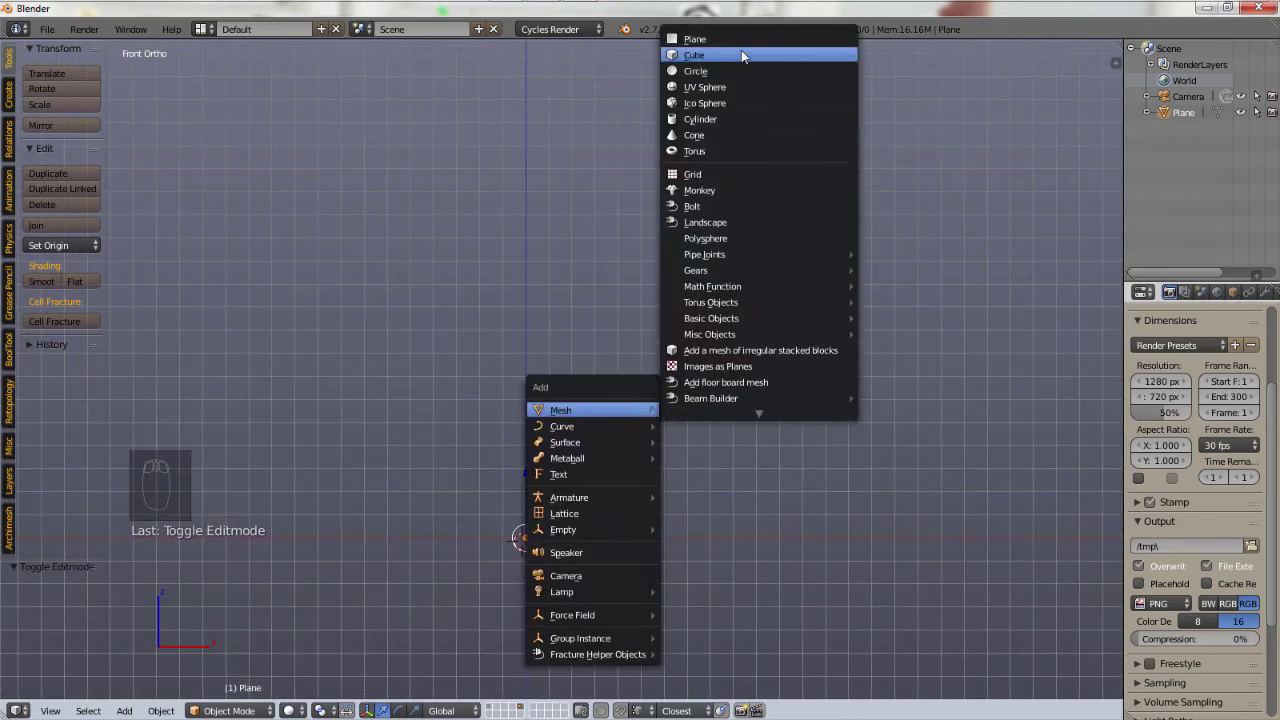
key("g")
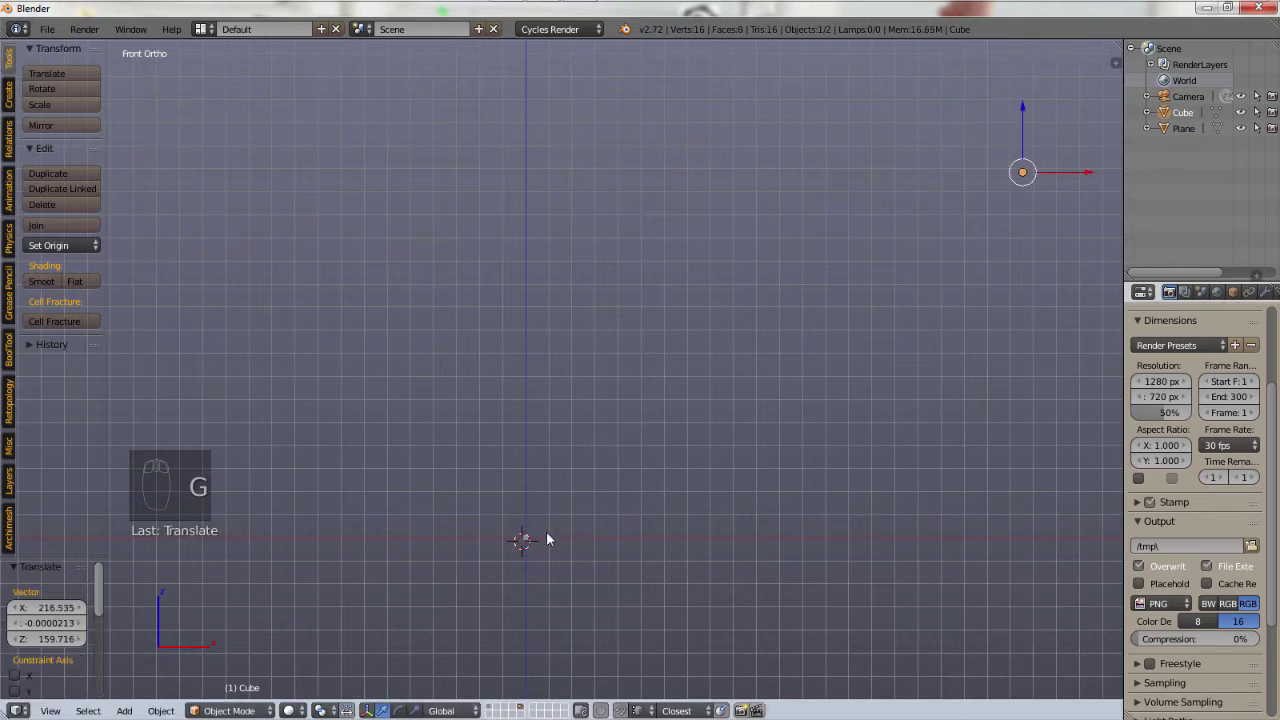
key("shift+d")
left_click_drag(756, 308, 689, 341)
left_click_drag(585, 307, 345, 160)
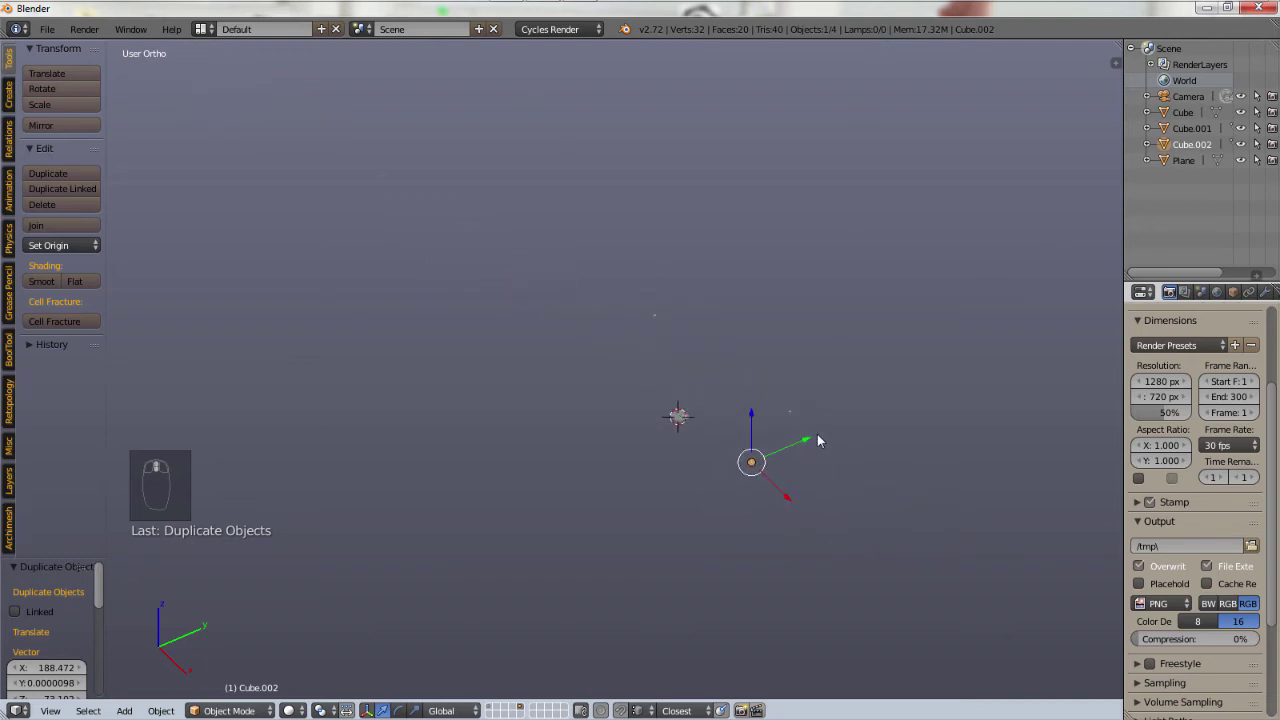
- Frame a selected cube with numpad period, then select another cube and frame it too
left_click_drag(779, 411, 758, 388)
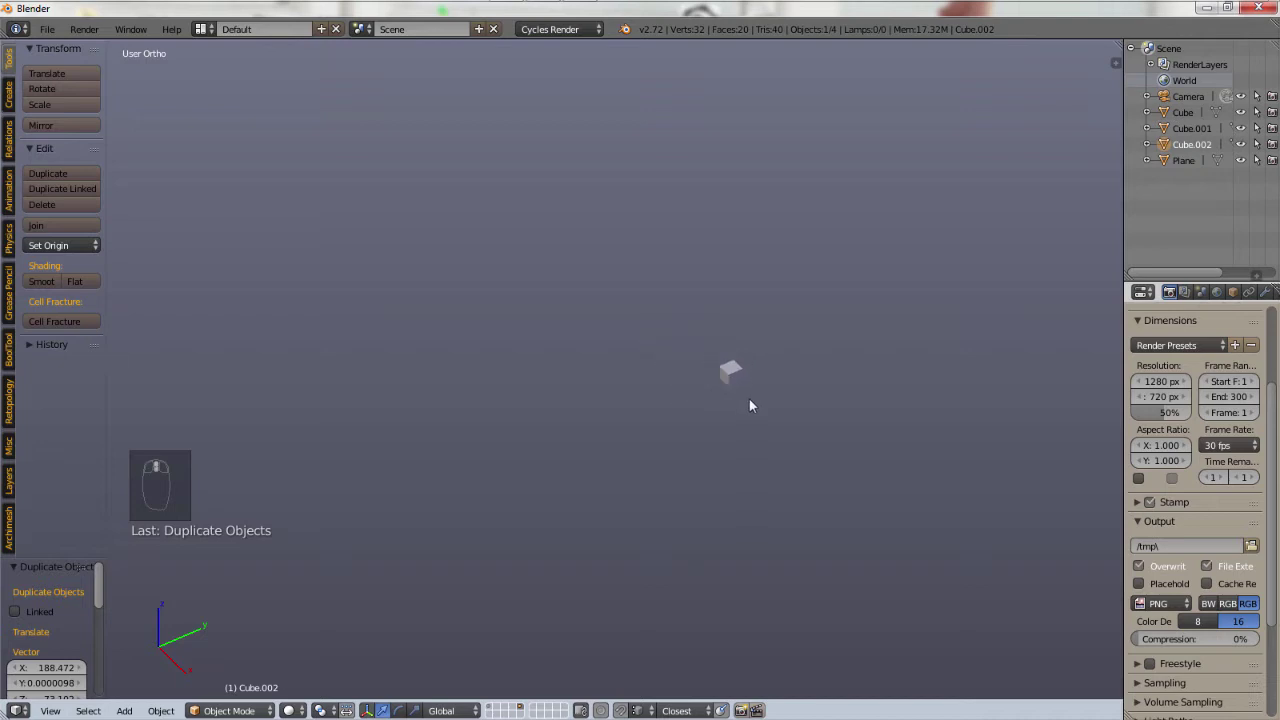
scroll("down", 3)
left_click_drag(703, 405, 703, 405)
key("KP_Decimal")
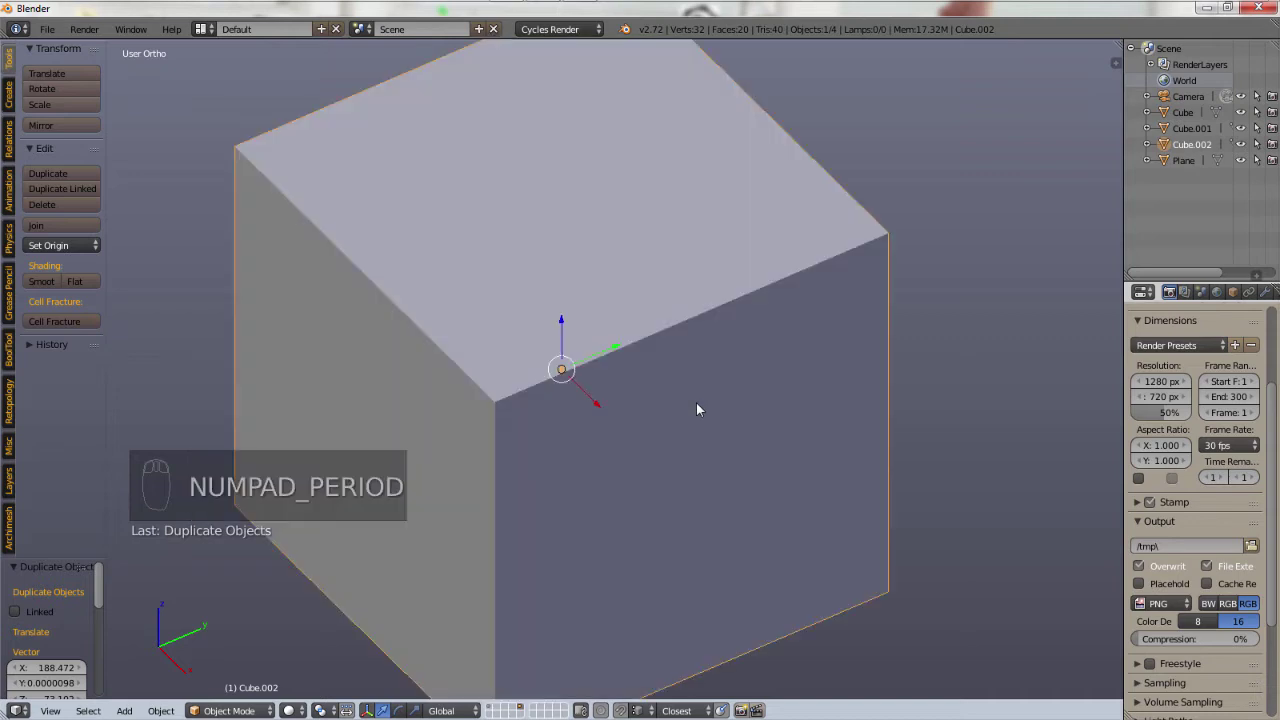
left_click_drag(703, 405, 1188, 136)
left_click(1188, 136)
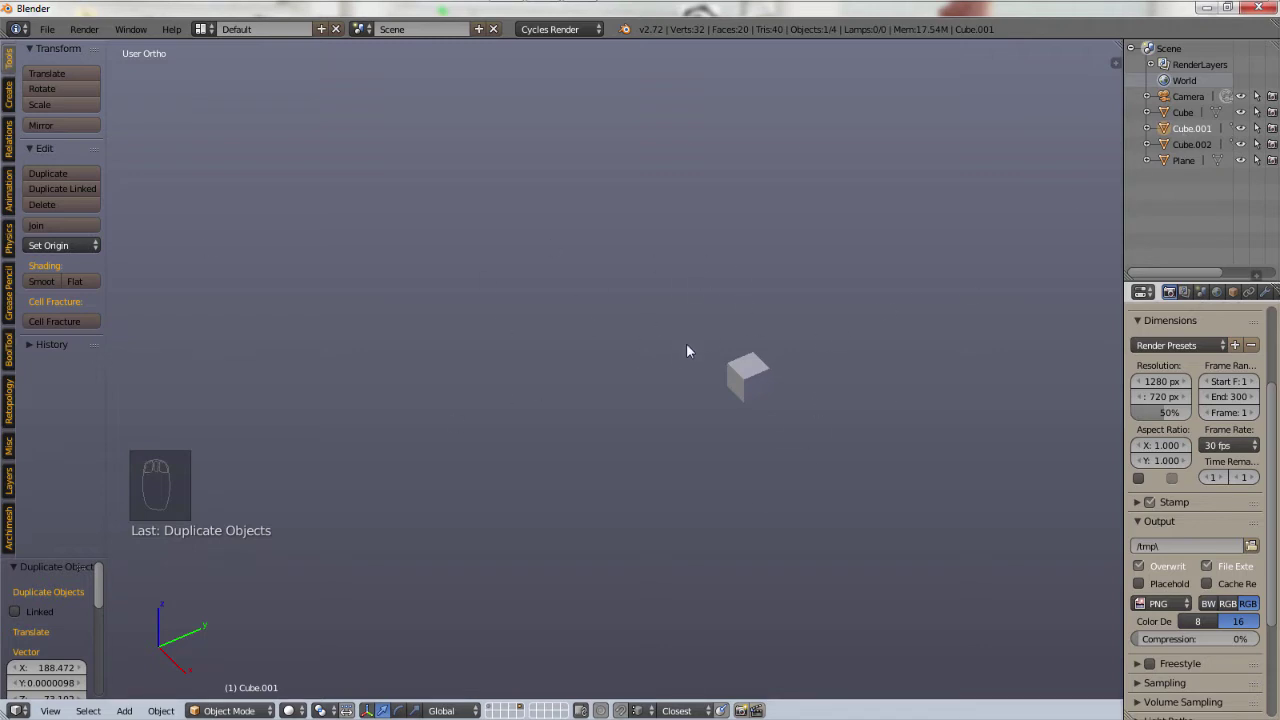
key("KP_Decimal")
left_click_drag(689, 352, 552, 316)
- Select the plane, edit its mesh, duplicate a face and move it away, then frame it
left_click(1184, 112)
key("KP_Decimal")
key("KP_Decimal")
left_click_drag(1174, 166, 621, 387)
key("KP_Decimal")
key("KP_Decimal")
- Reposition around the duplicated face, frame it again and select geometry on the plane
left_click(211, 286)
left_click_drag(211, 286, 558, 354)
left_click_drag(558, 354, 561, 350)
key("KP_Decimal")
left_click_drag(561, 351, 313, 152)
right_click(313, 152)
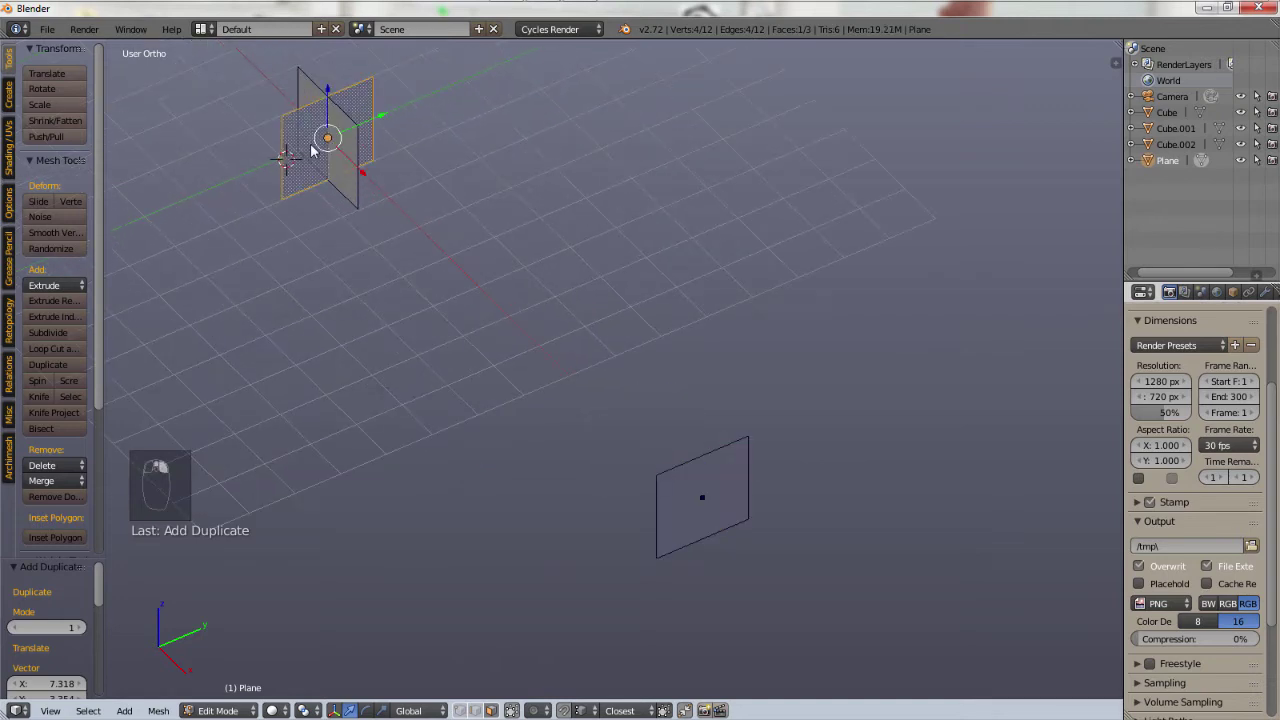
- Try scaling the cylinder on X and on Y separately, then undo both stretches
key("KP_Decimal")
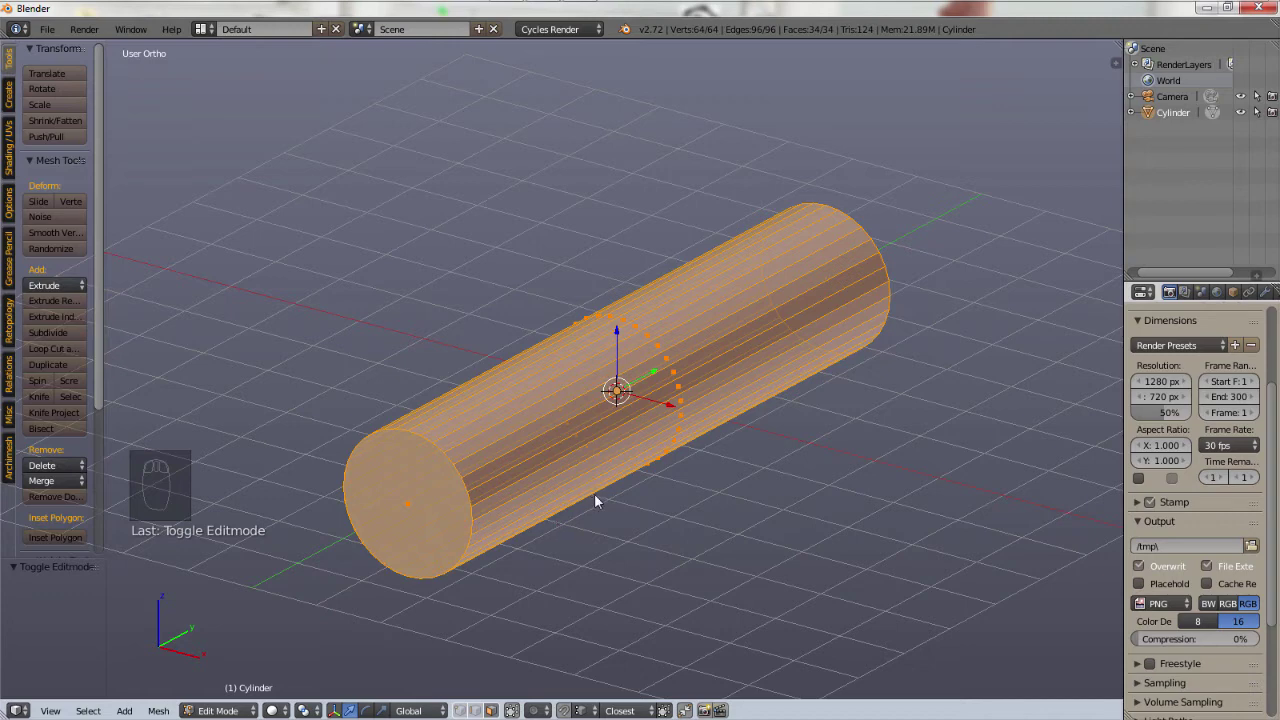
key("s")
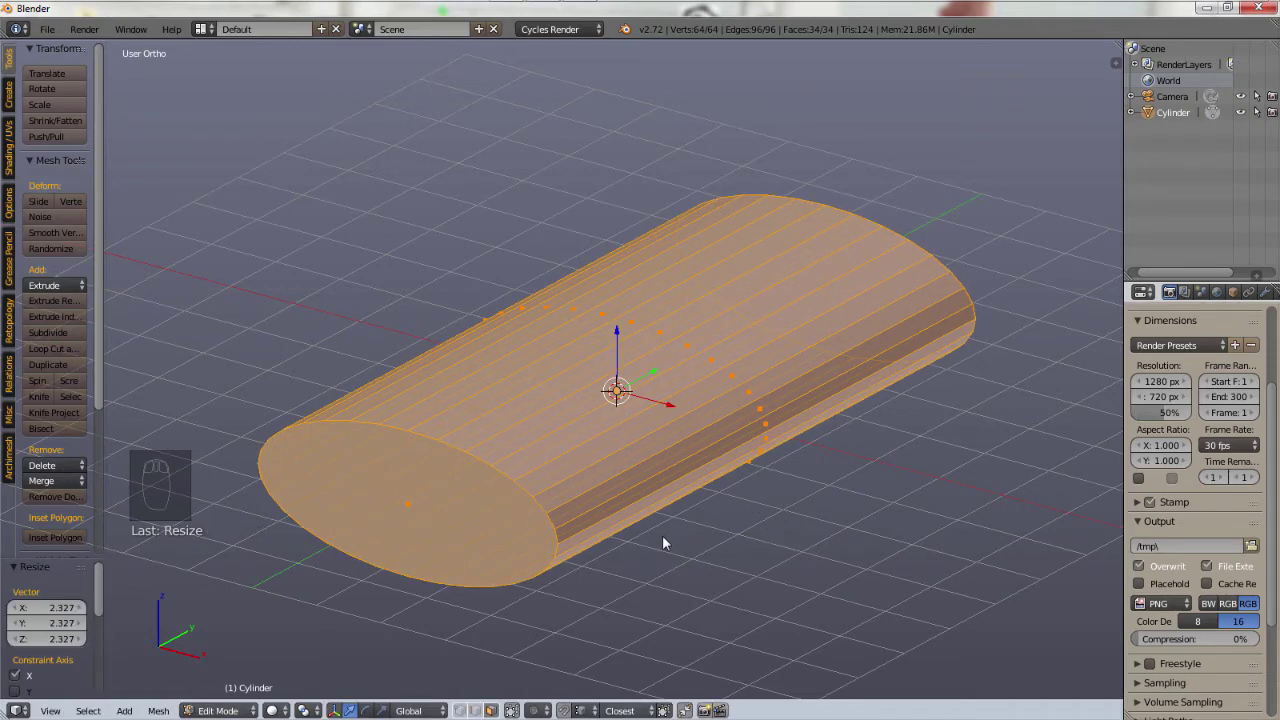
key("x")
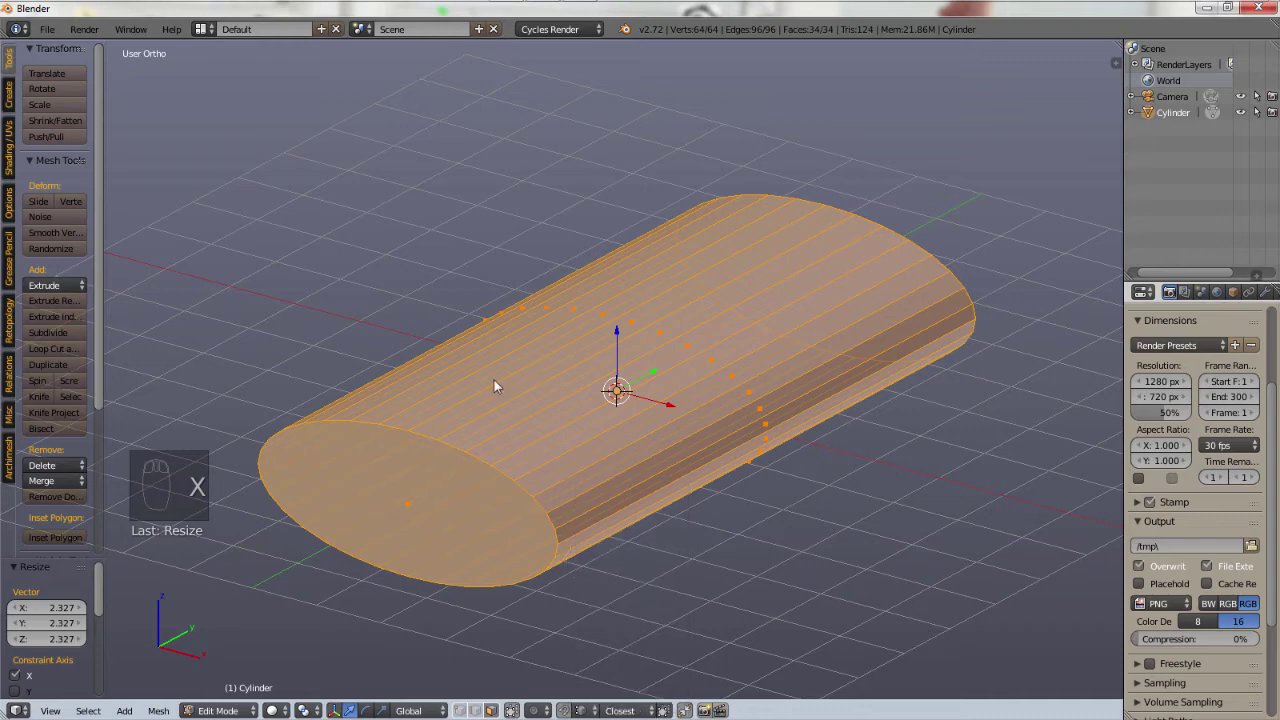
key("s")
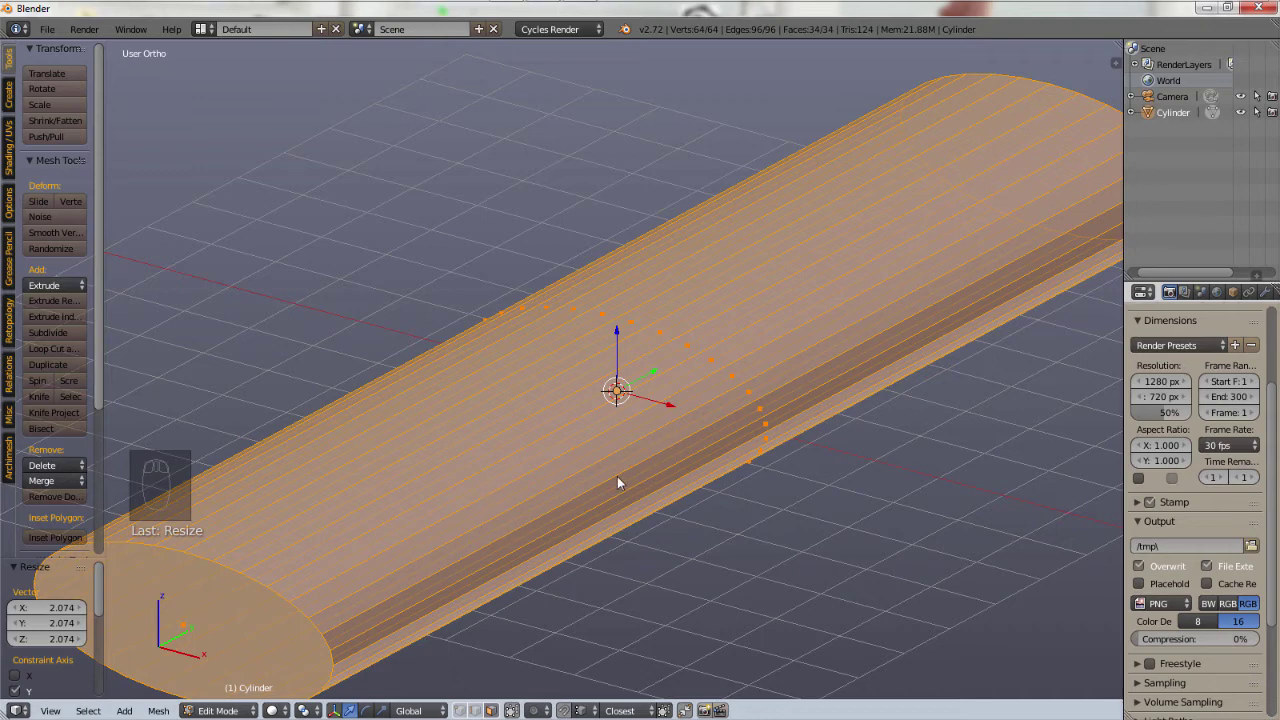
key("ctrl+z")
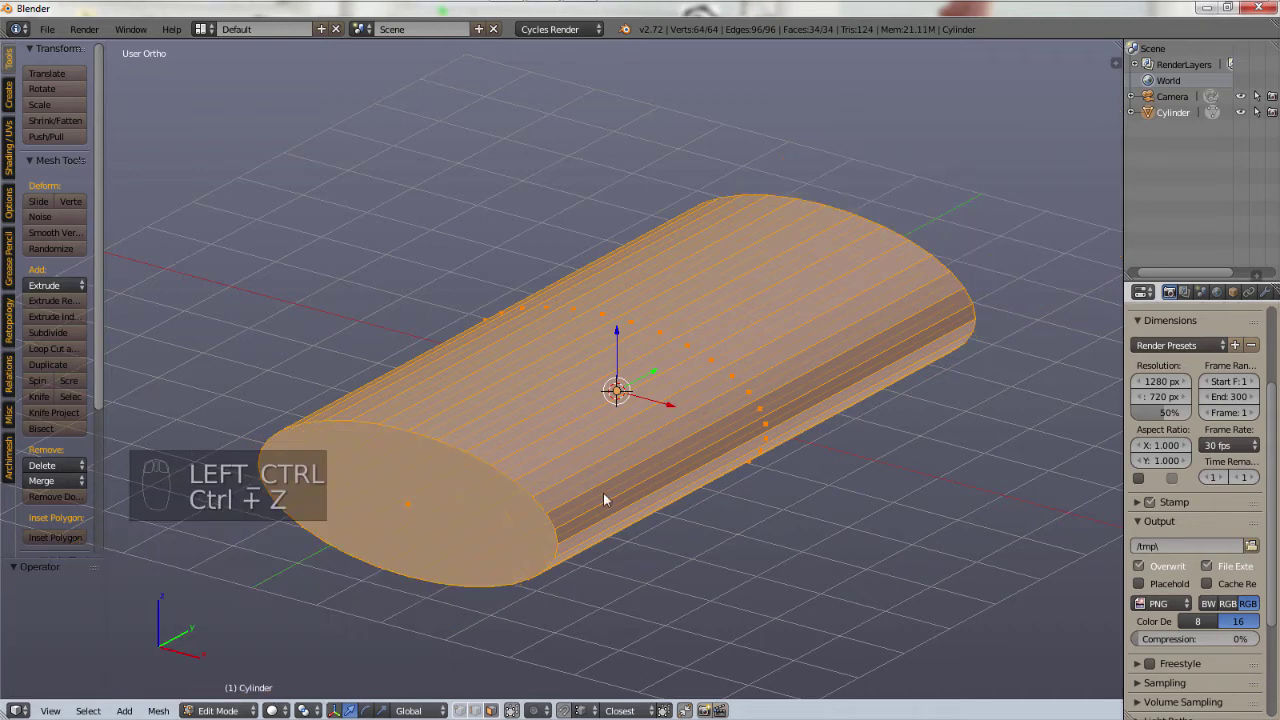
key("ctrl+z")
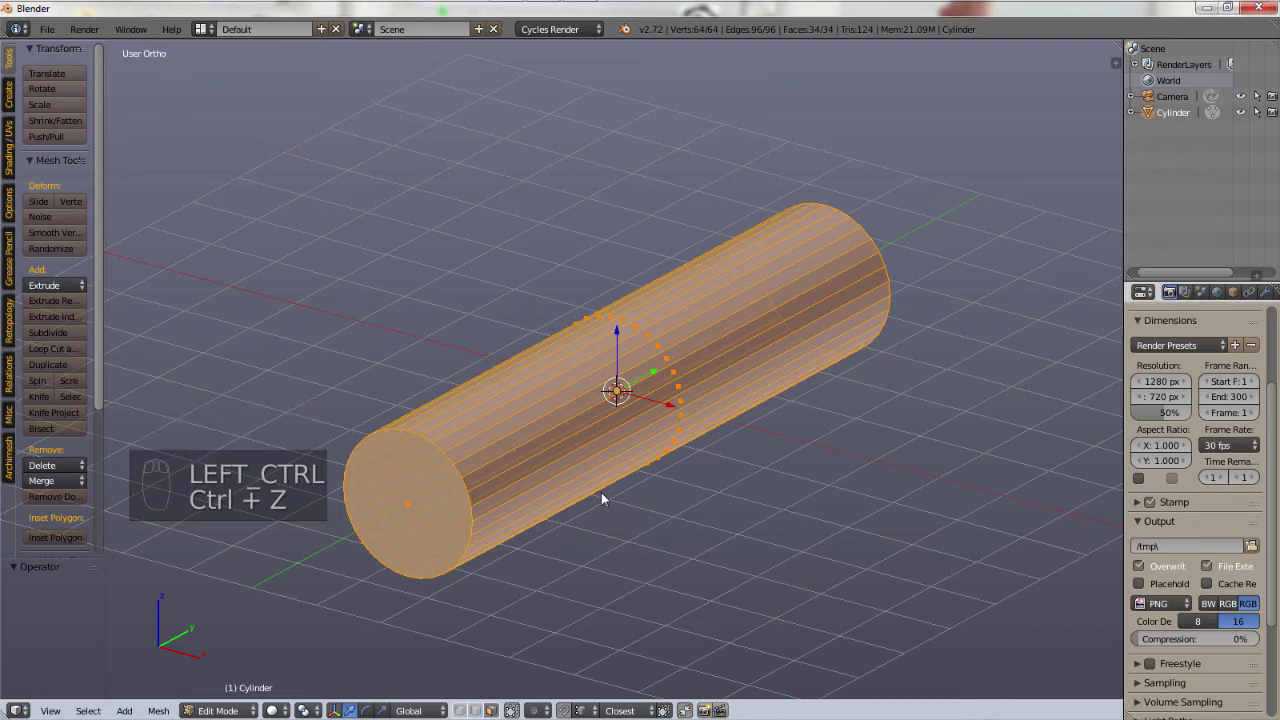
- Scale the cylinder on X and Z together with Shift+Y locking its length along Y
key("s")
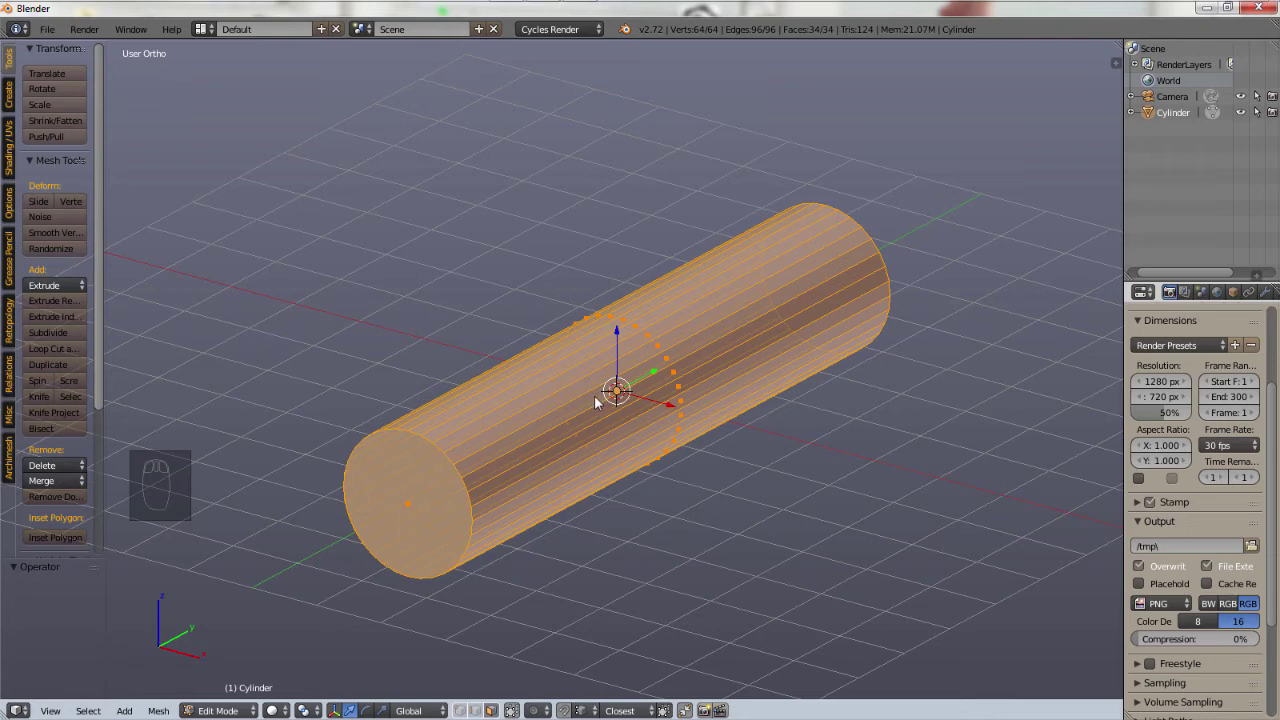
key("s")
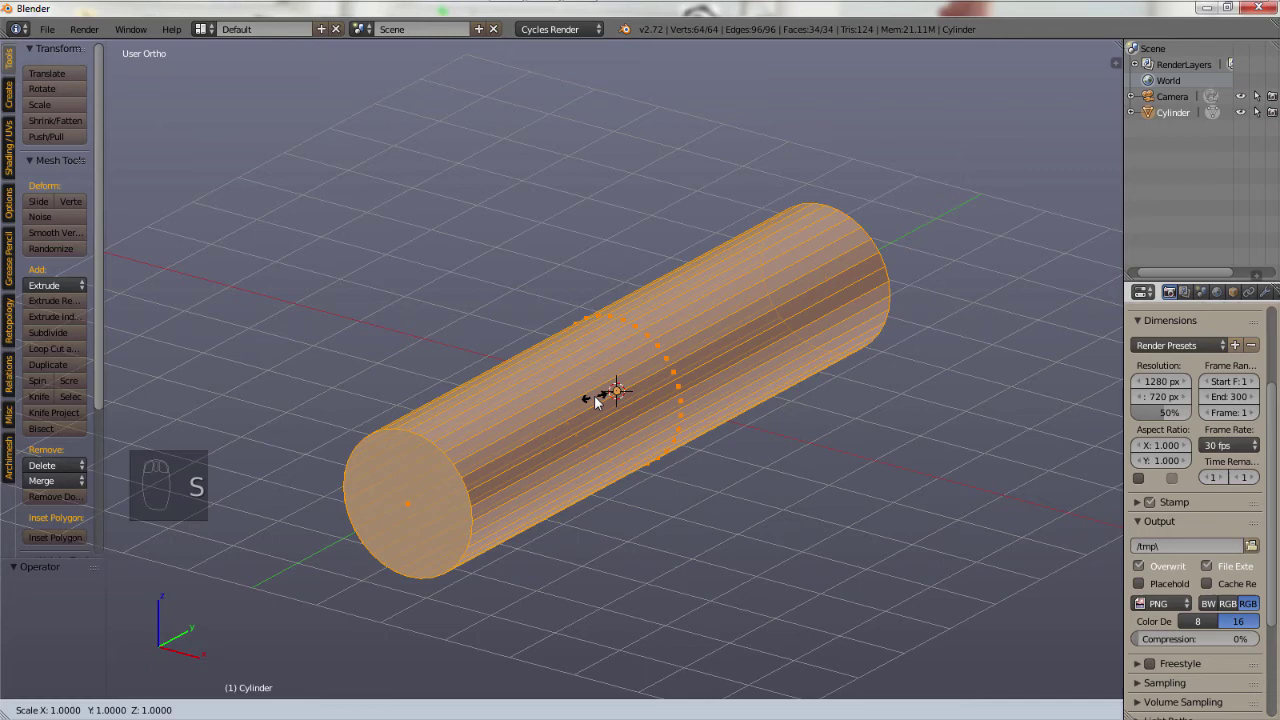
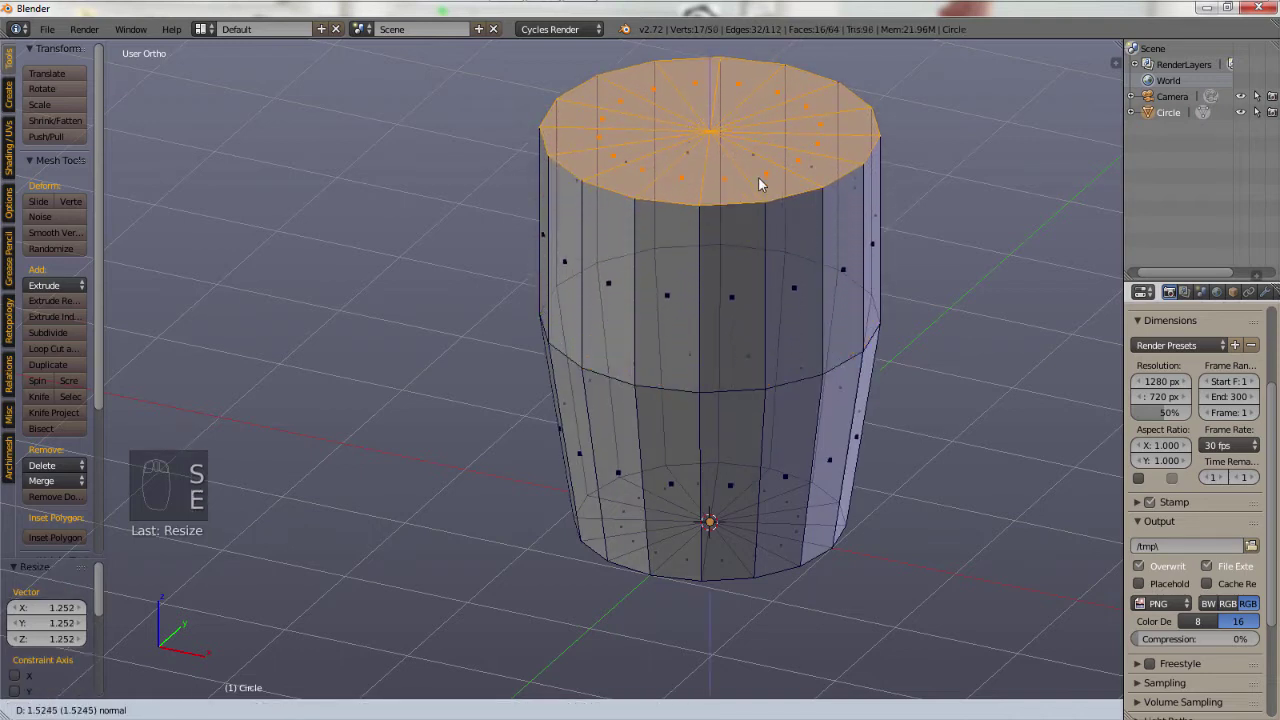
- Extrude the top face upward and shrink it to taper the cup
key("s")
key("e")
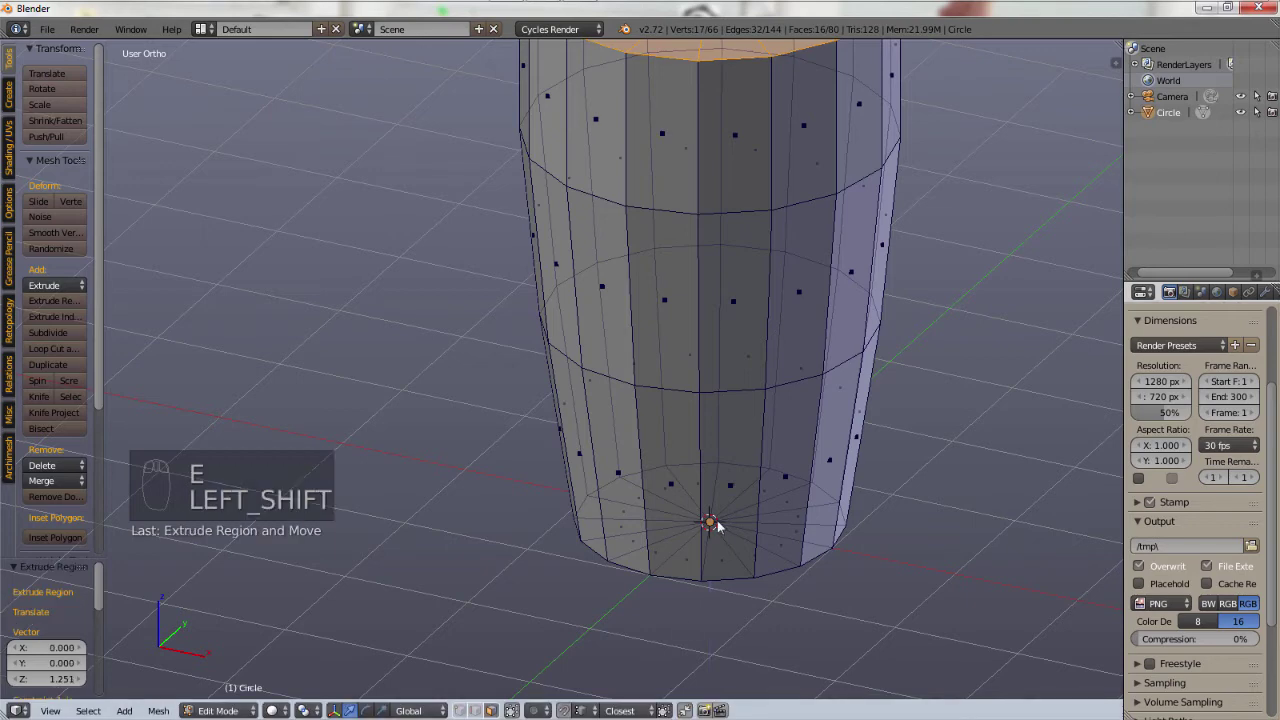
left_click_drag(825, 342, 736, 357)
left_click_drag(736, 357, 793, 288)
key("e")
key("s")
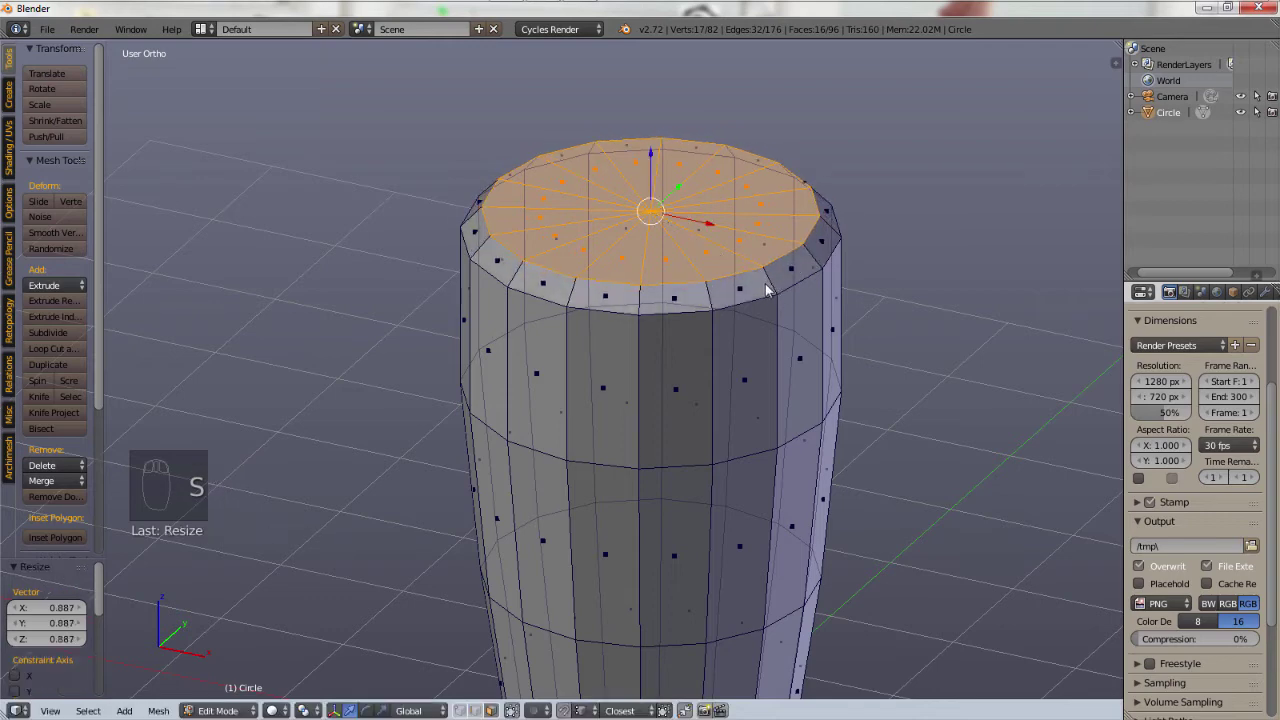
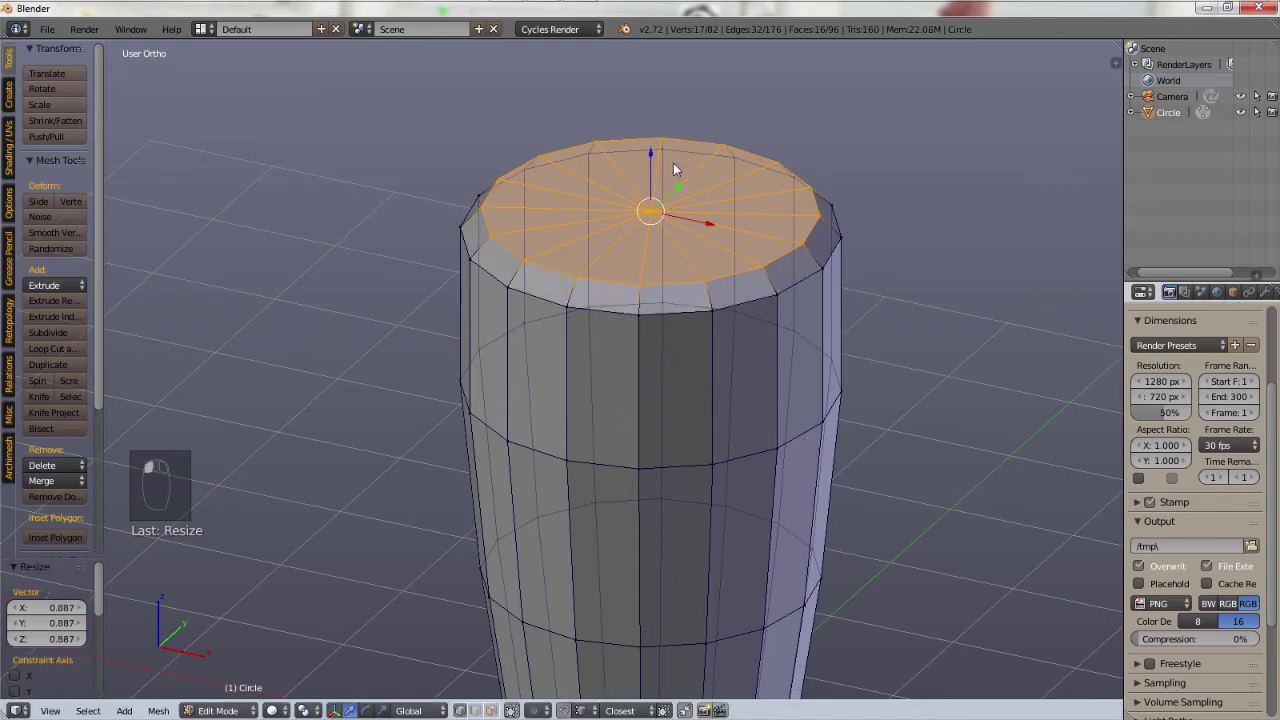
- Delete the top face so the cup is open, checking the inside
key("x")
left_click_drag(657, 216, 746, 267)
left_click_drag(746, 267, 638, 350)
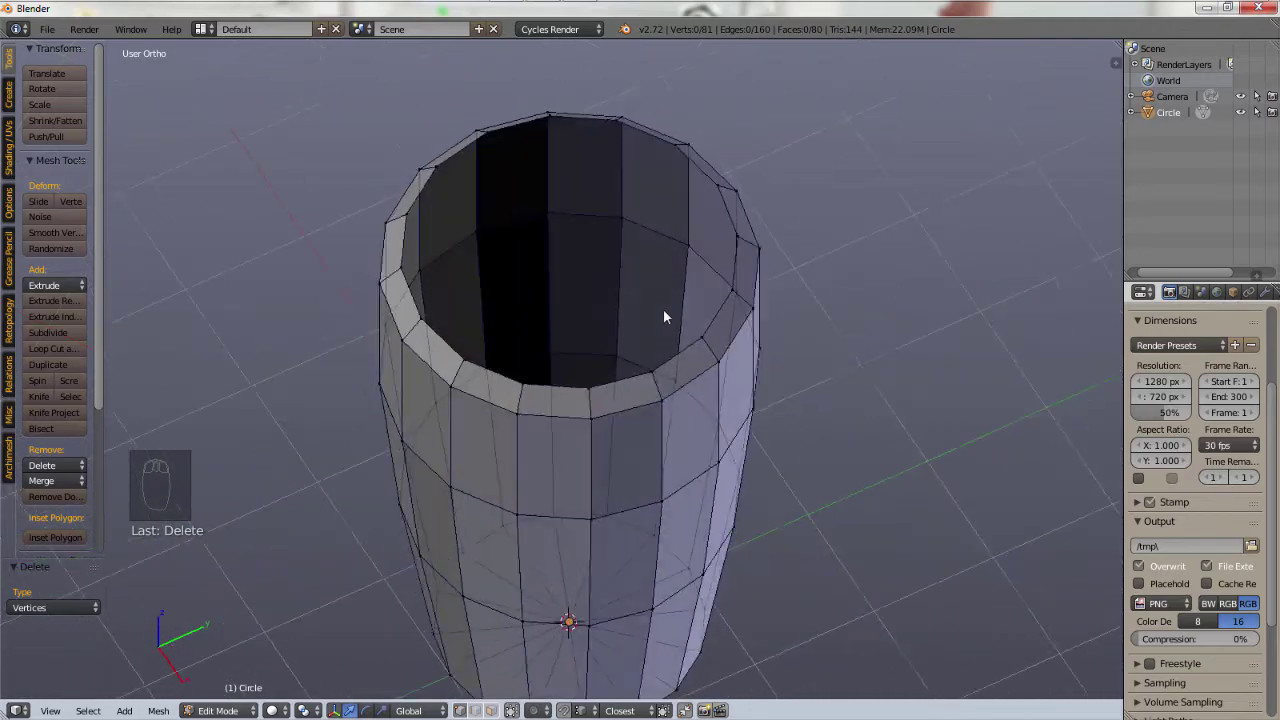
left_click_drag(732, 171, 605, 306)
left_click_drag(668, 261, 516, 516)
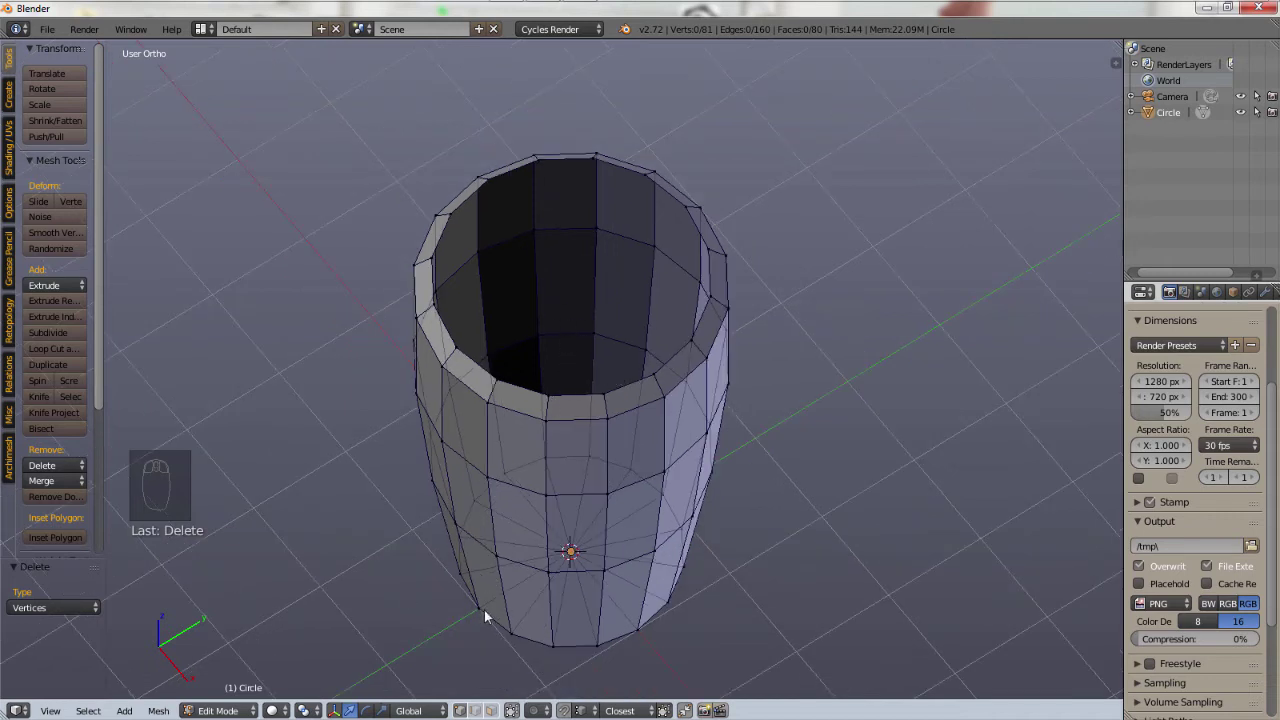
- Extrude one inner face, then select the whole cup mesh (85 vertices)
left_click(496, 712)
right_click(575, 267)
key("e")
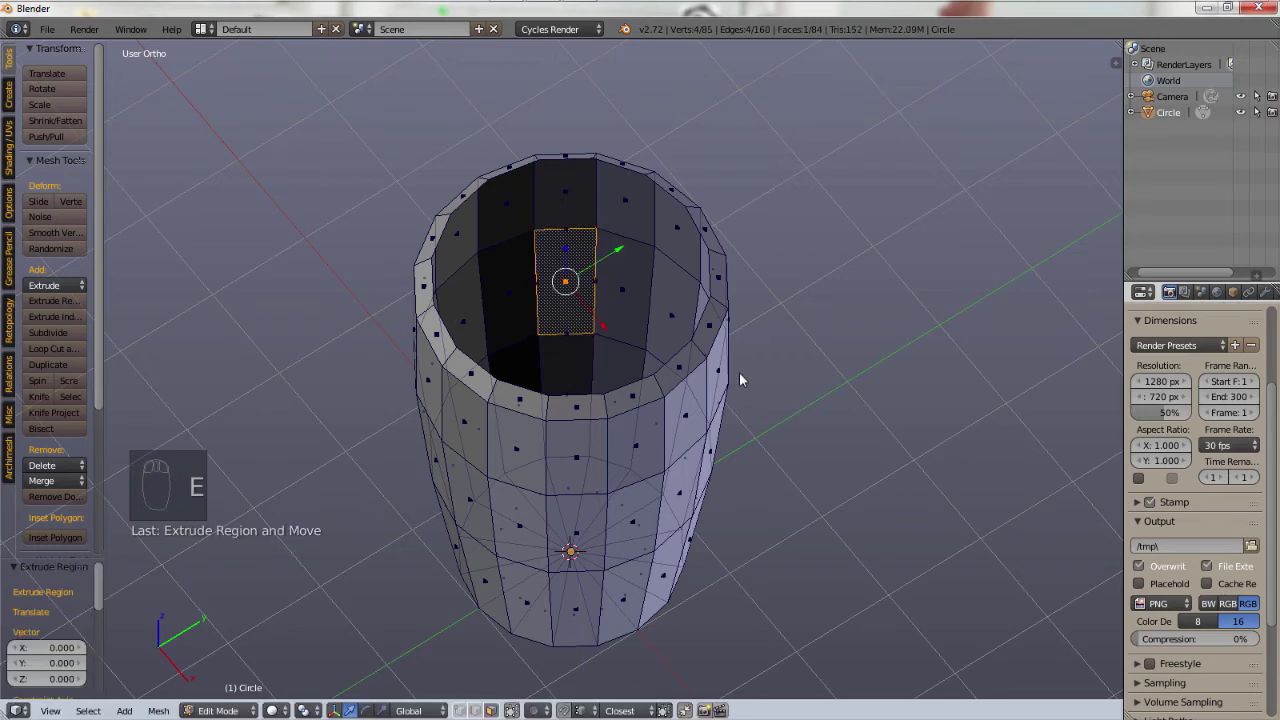
key("a")
key("a")
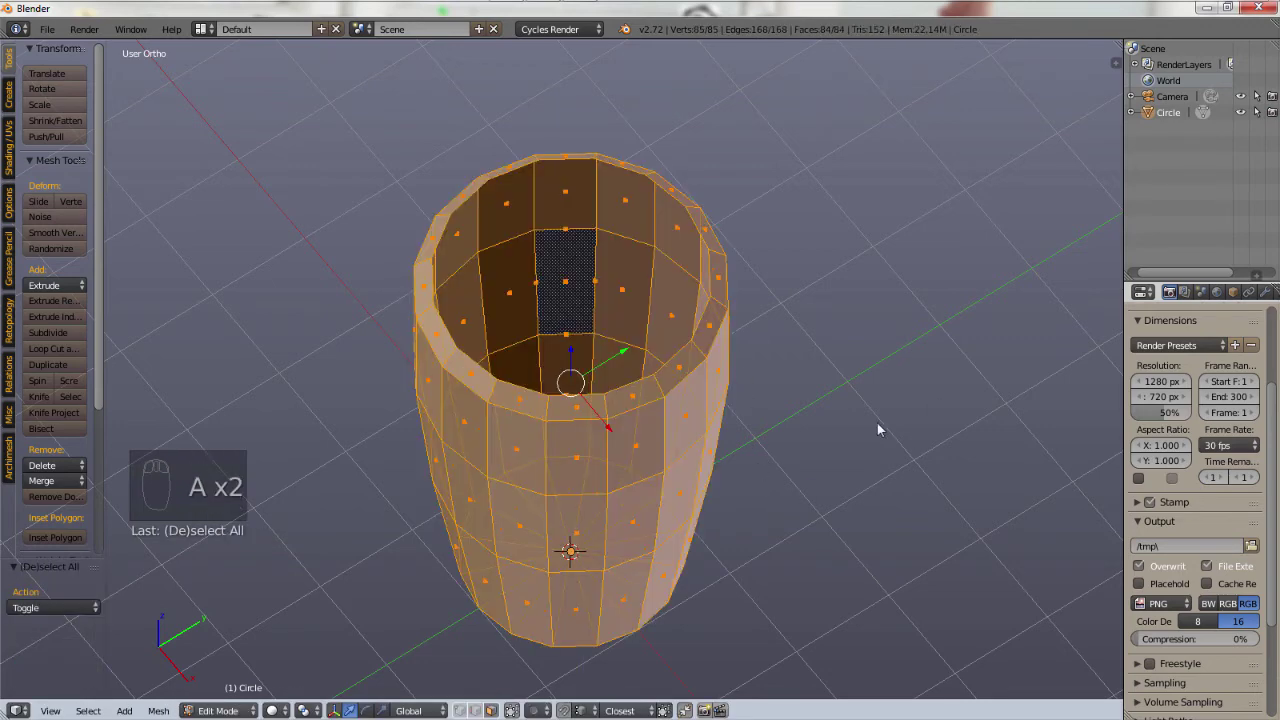
- Add a Solidify modifier to the cup and thicken its walls
left_click_drag(1254, 294, 1209, 345)
left_click_drag(1235, 298, 988, 573)
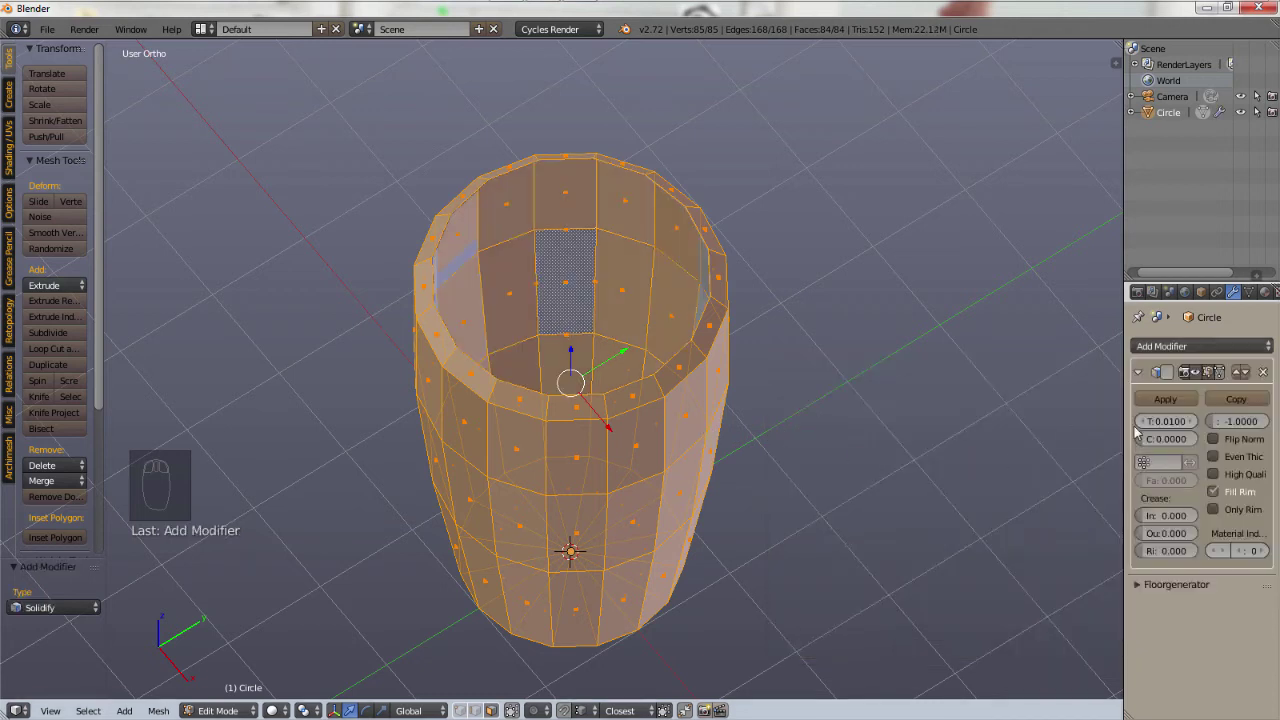
left_click_drag(1197, 431, 215, 458)
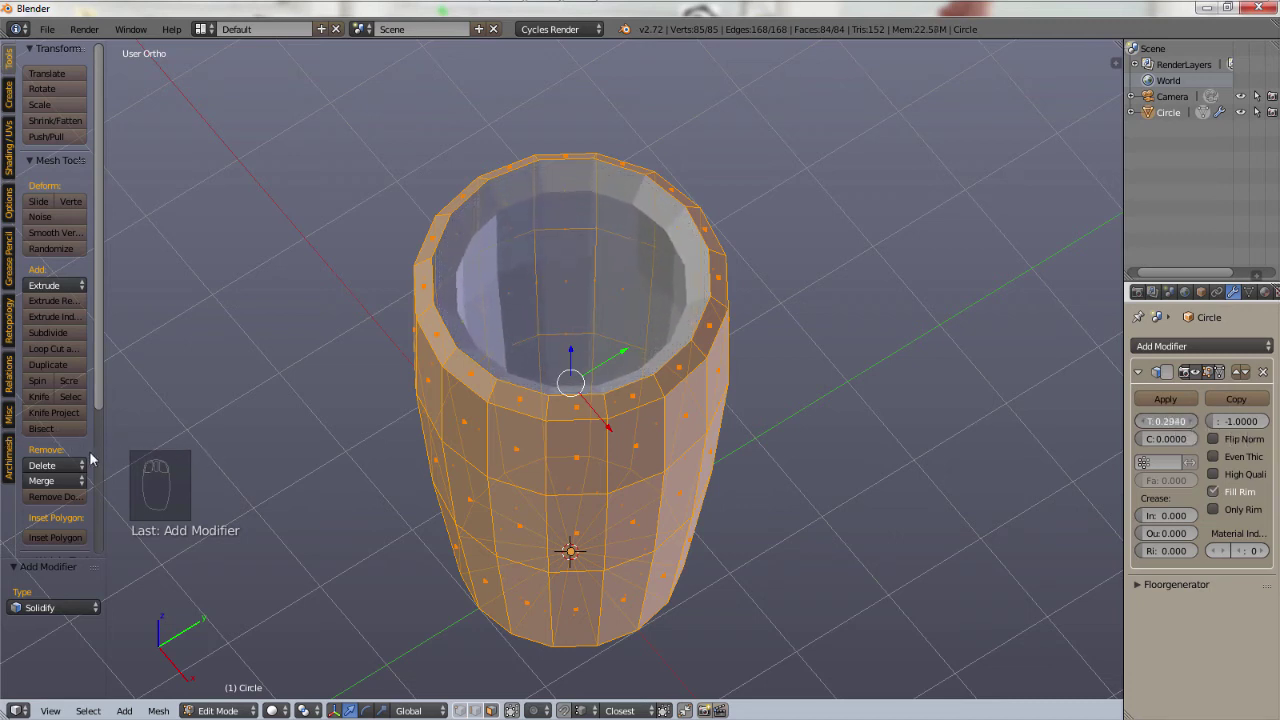
- Set the Solidify thickness to 0.265 and inspect the cup from below
key("a")
left_click(621, 416)
left_click_drag(683, 403, 631, 292)
left_click_drag(618, 359, 478, 324)
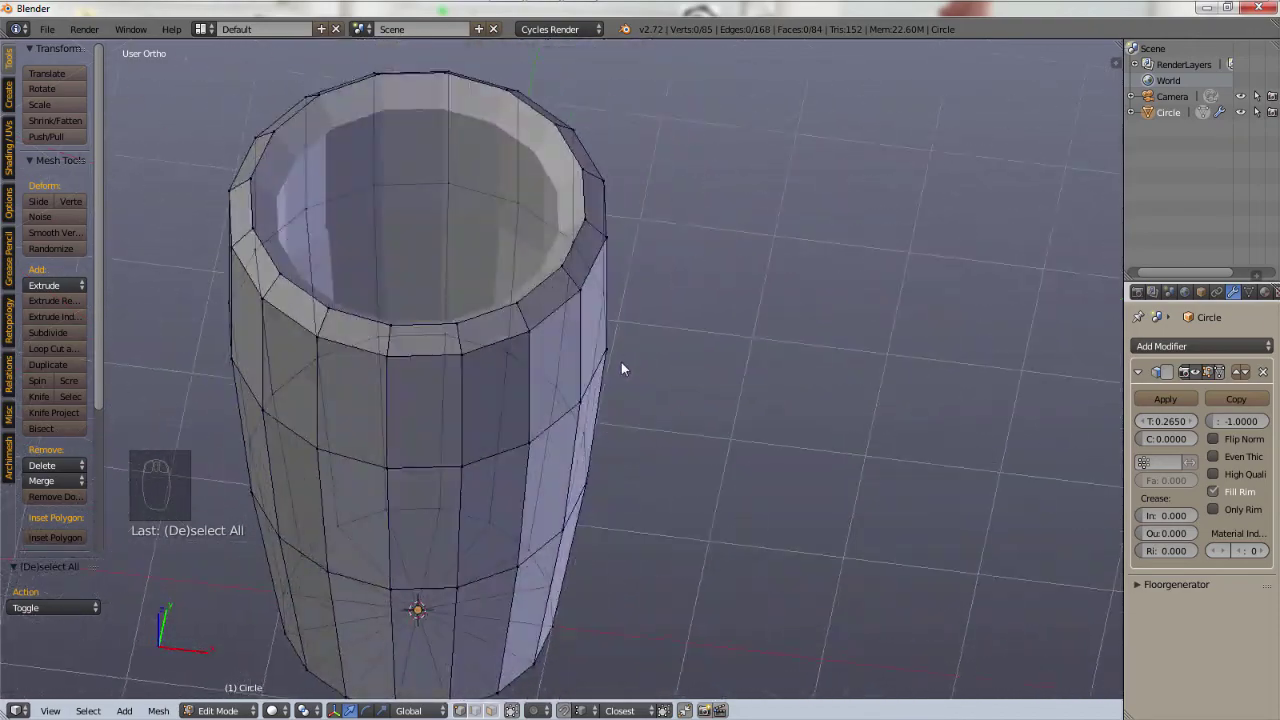
left_click_drag(542, 400, 715, 399)
left_click_drag(706, 391, 630, 344)
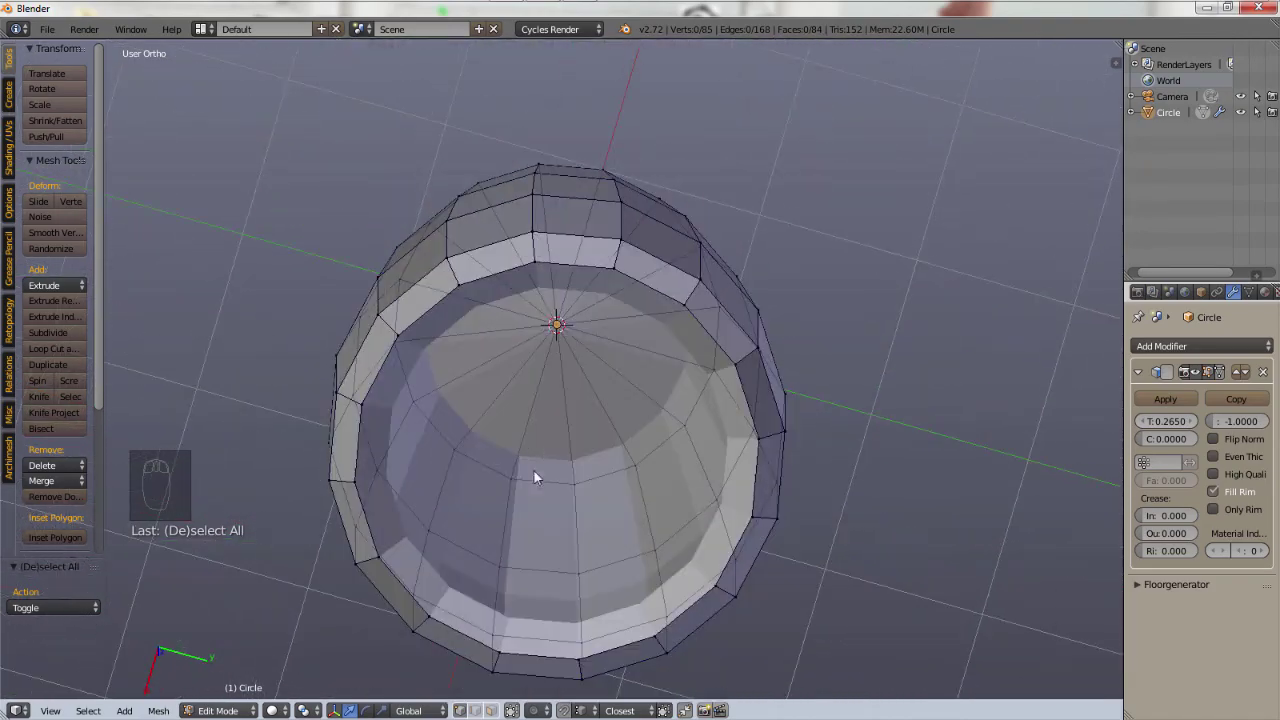
left_click_drag(579, 335, 605, 479)
- Apply the Solidify modifier and inspect the thick rim as solid, opaque mesh
left_click_drag(605, 479, 773, 293)
left_click_drag(773, 293, 712, 292)
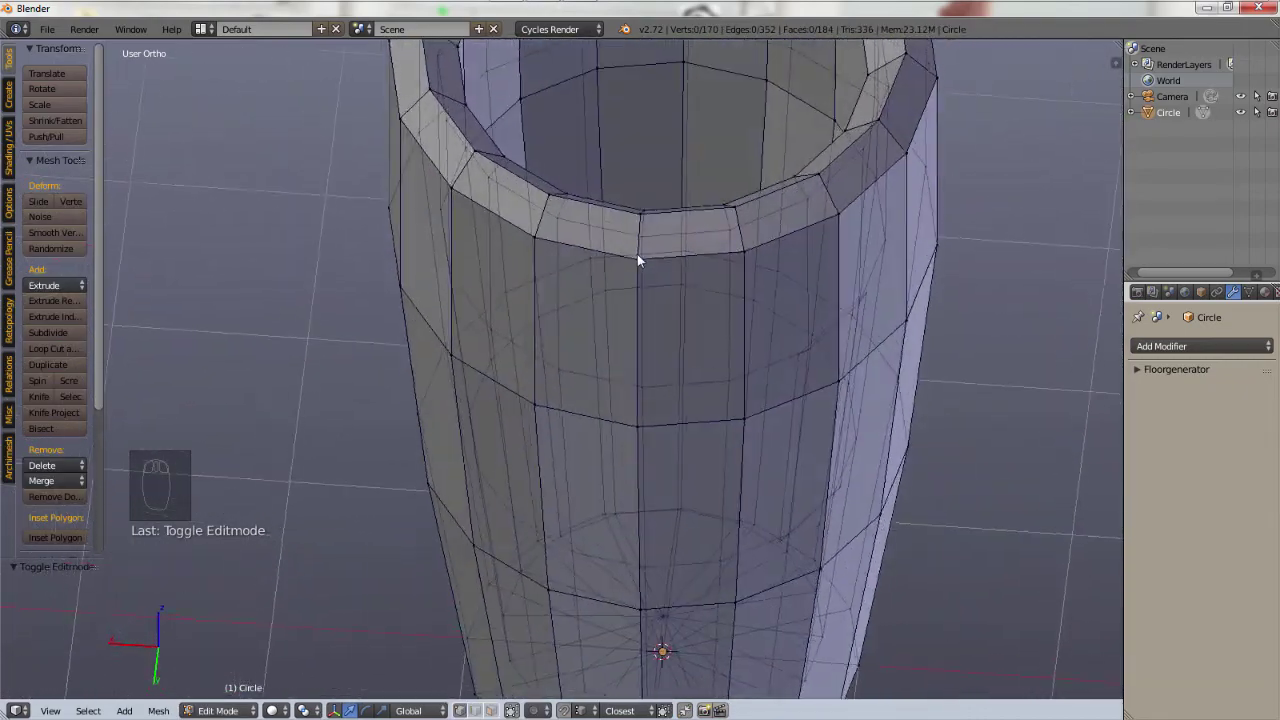
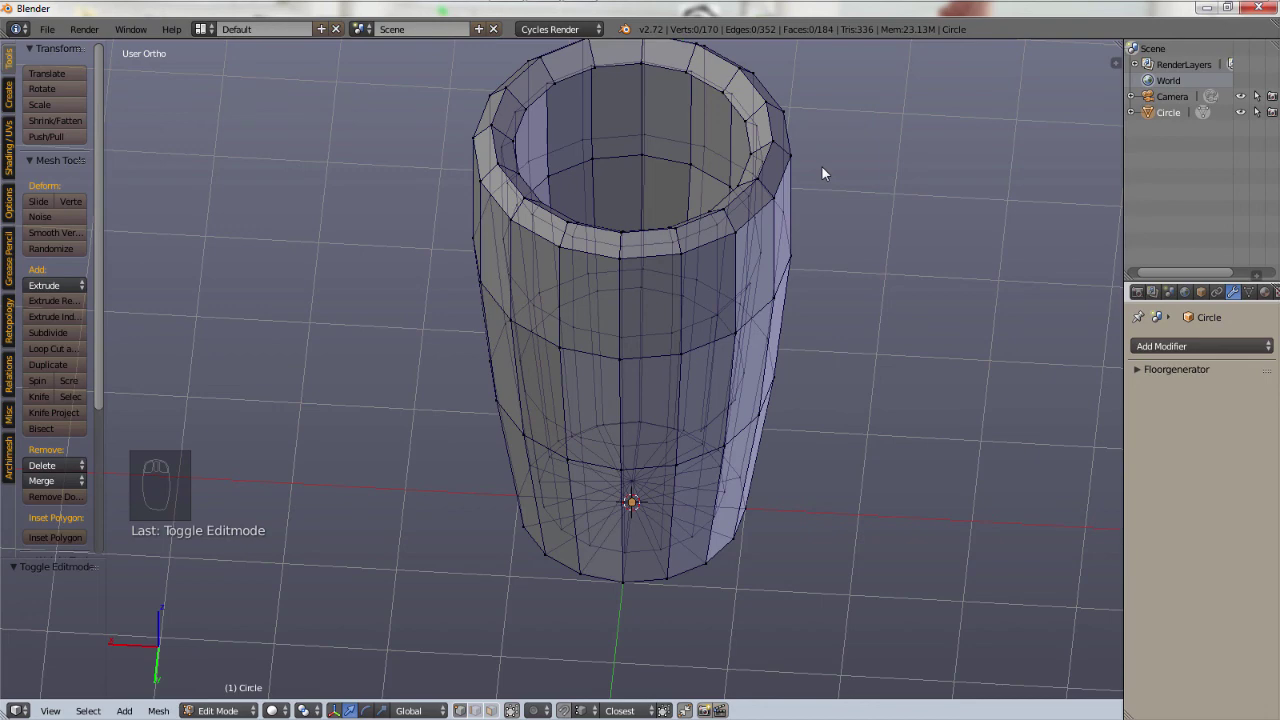
left_click_drag(792, 273, 839, 274)
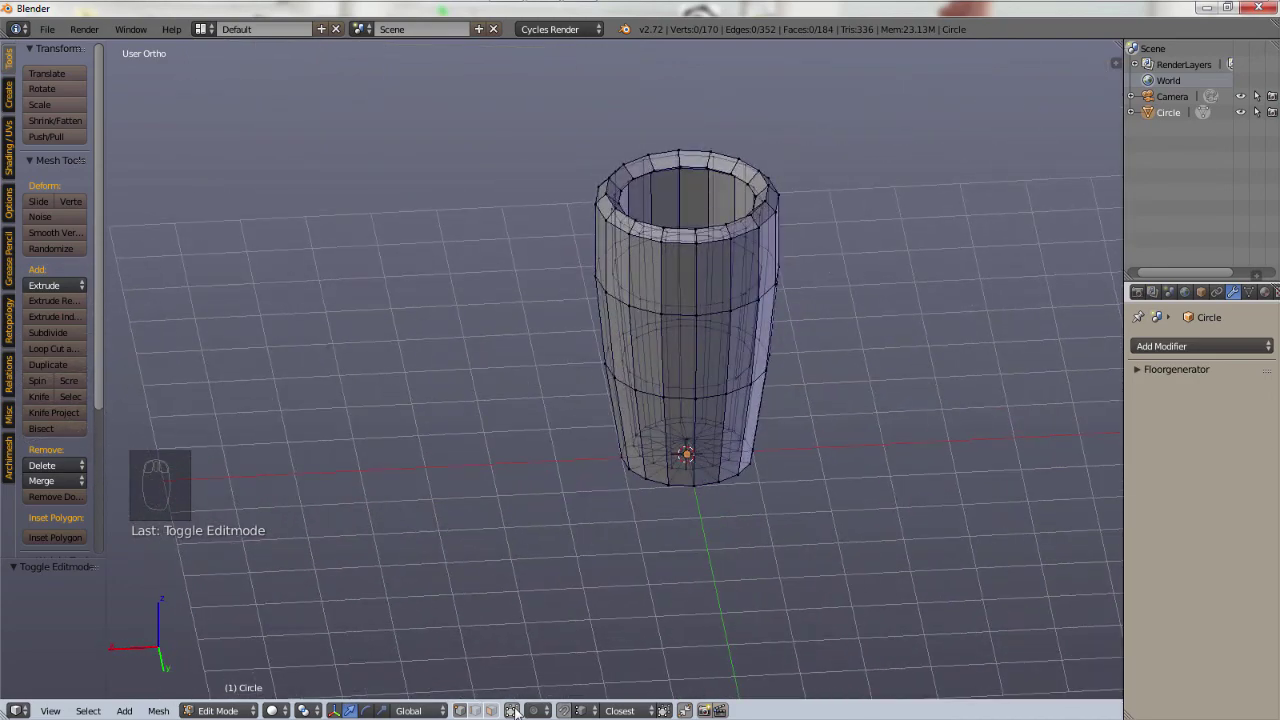
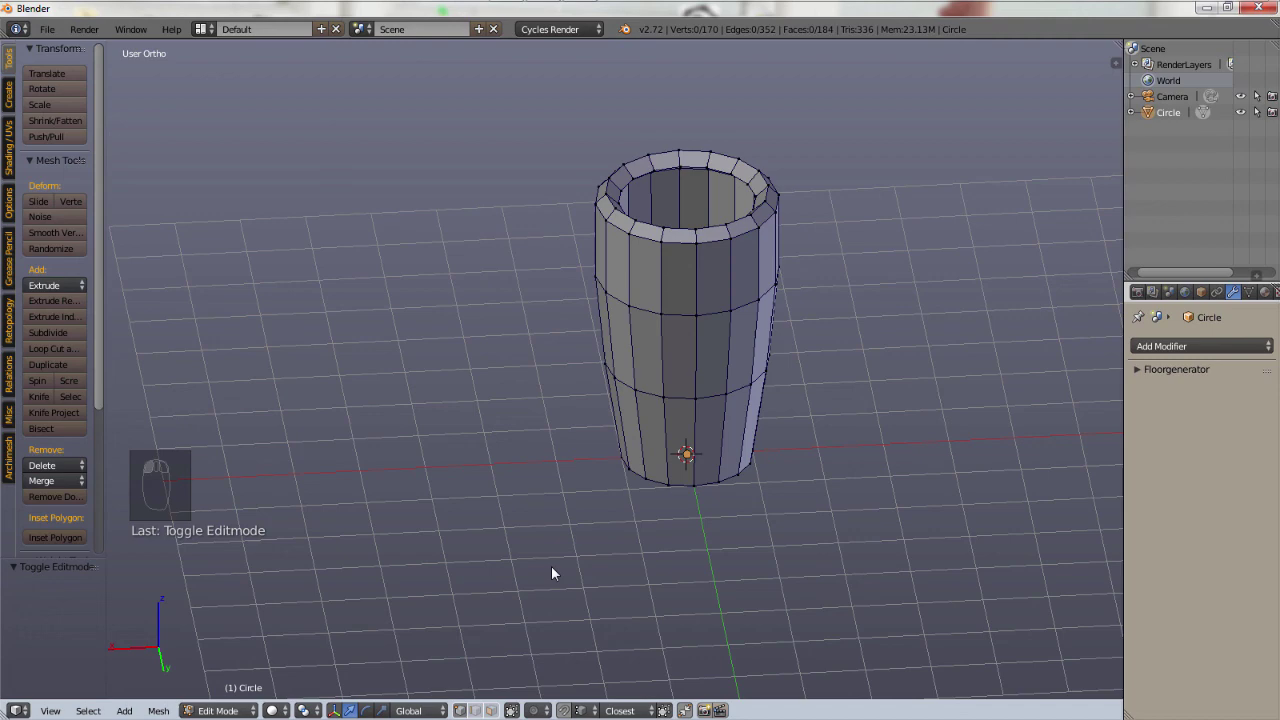
left_click_drag(640, 476, 779, 380)
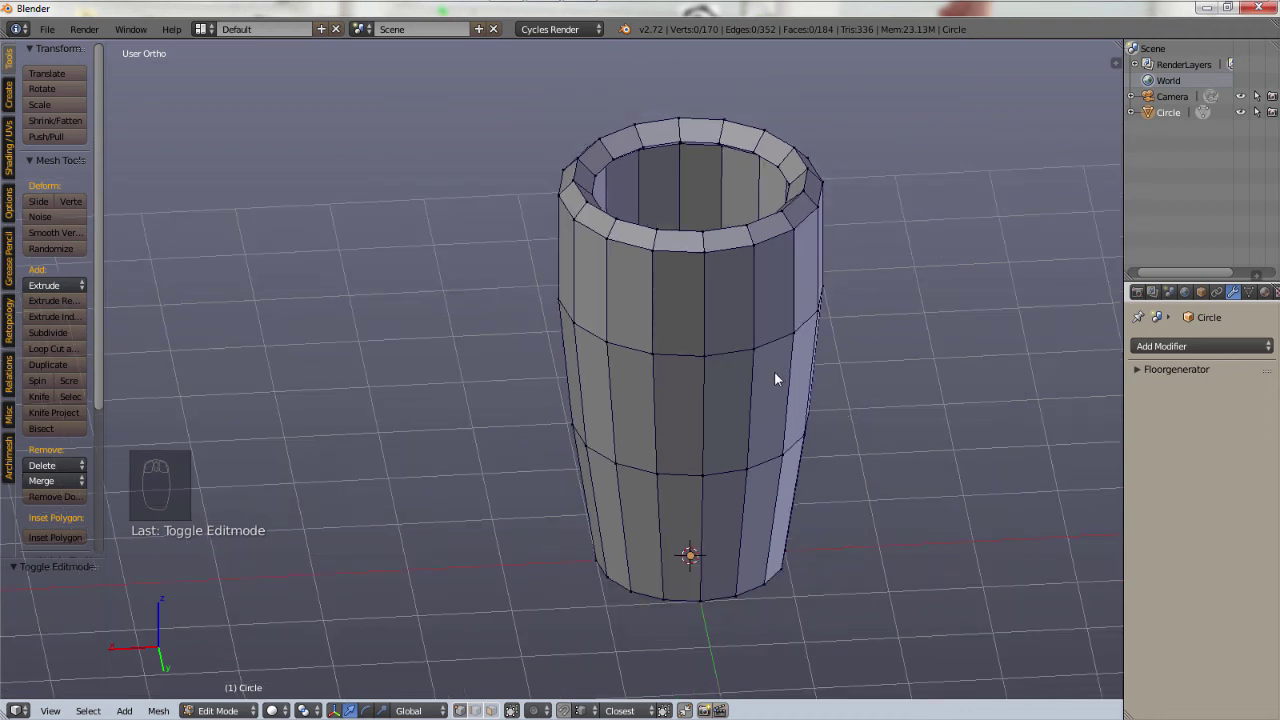